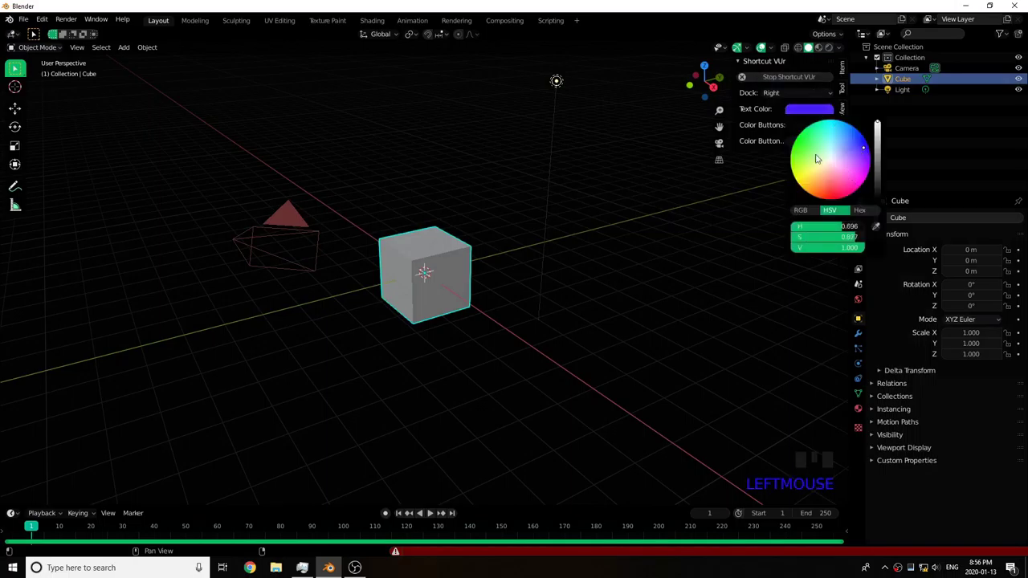
- Set the shortcut display add-on's button colour and adjust the viewport
{"action": "left_click", "coordinate": [796, 144]}
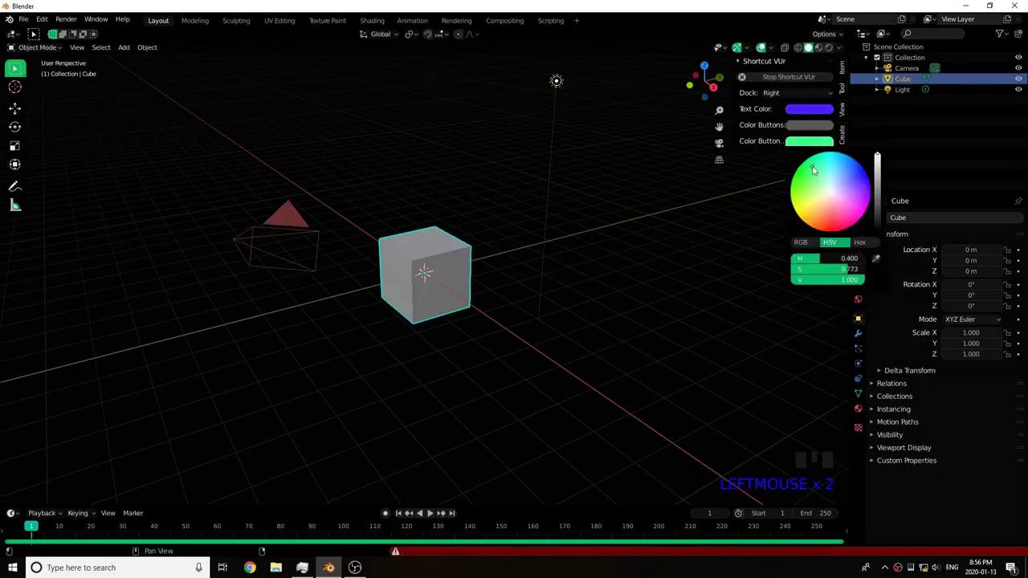
{"action": "left_click_drag", "start_coordinate": [629, 215], "coordinate": [847, 120]}
{"action": "scroll", "scroll_direction": "up", "scroll_amount": 3}
{"action": "middle_click", "coordinate": [517, 335]}
- Delete the default camera, cube and light, then add a new plane at the origin
{"action": "key", "text": "a"}
{"action": "key", "text": "x"}
{"action": "key", "text": "shift+a"}
- Scale the plane up by 10 and enable Collision physics on it
{"action": "key", "text": "s"}
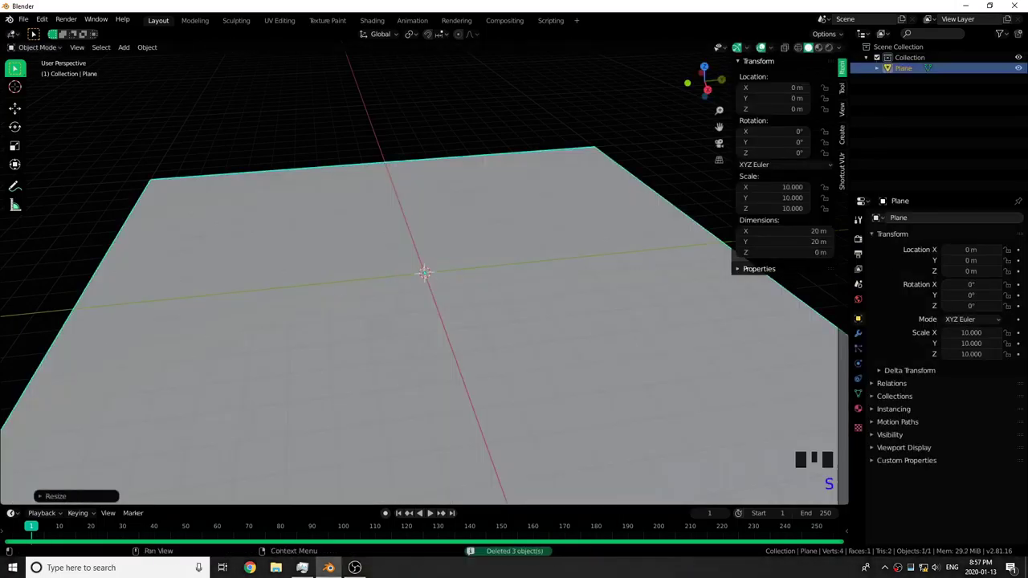
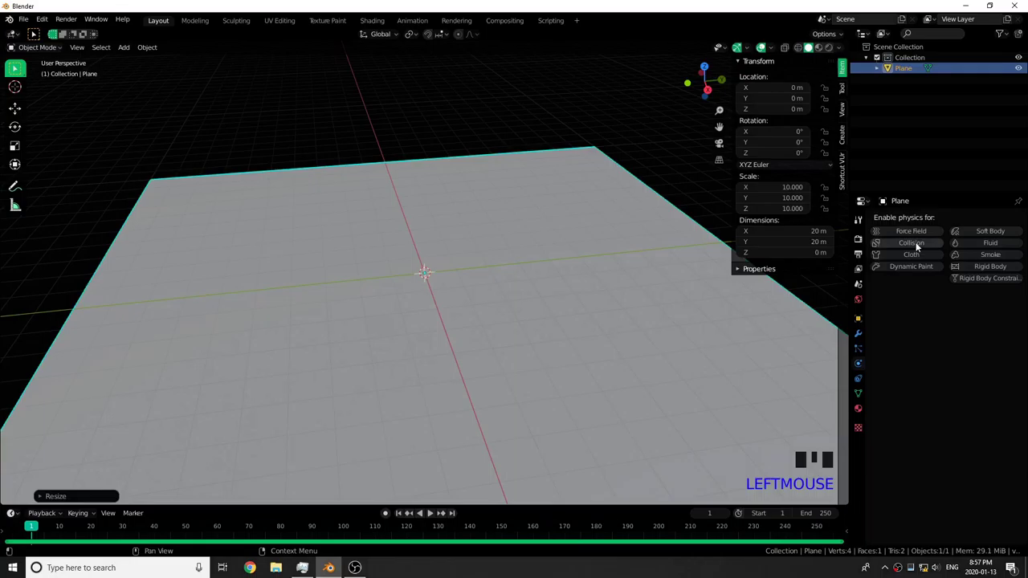
{"action": "left_click", "coordinate": [919, 246]}
{"action": "scroll", "scroll_direction": "down", "scroll_amount": 3}
{"action": "left_click_drag", "start_coordinate": [496, 362], "coordinate": [611, 358]}
{"action": "scroll", "scroll_direction": "up", "scroll_amount": 3}
{"action": "left_click_drag", "start_coordinate": [611, 358], "coordinate": [515, 272]}
{"action": "key", "text": "shift+a"}
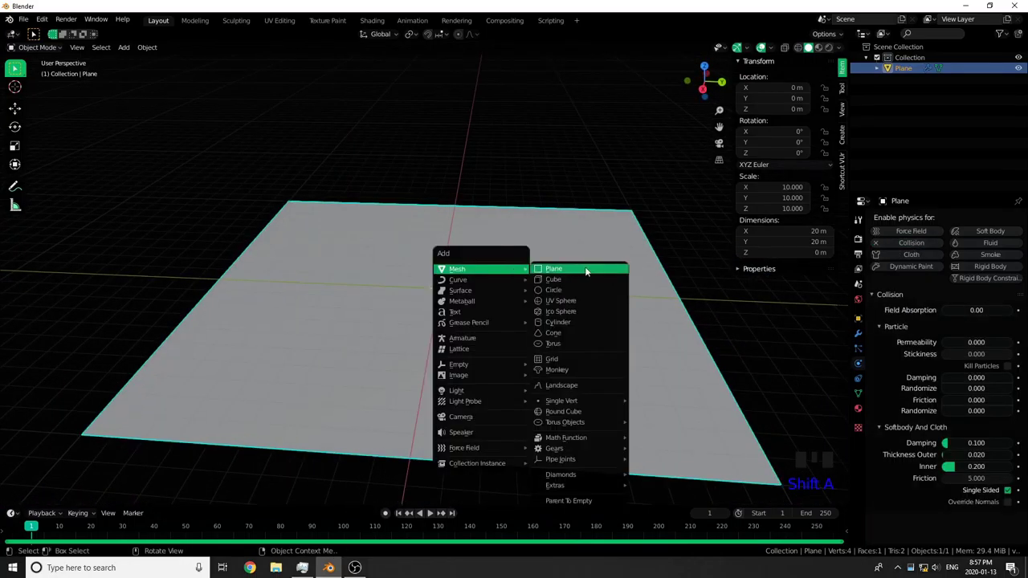
- Raise the cube 5 m, enable Soft Body physics with Goal off, and show its Edges settings
{"action": "key", "text": "g"}
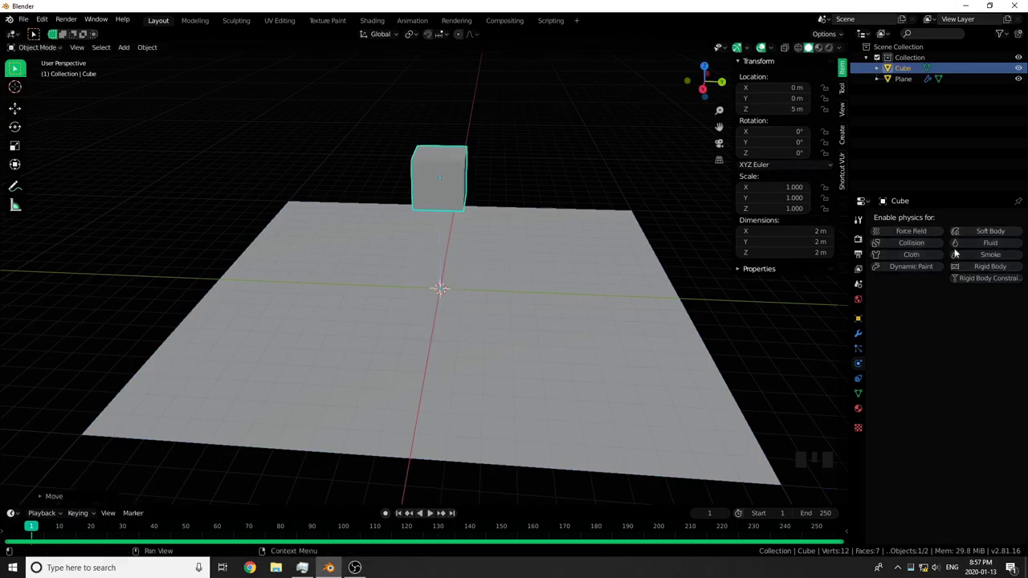
{"action": "left_click", "coordinate": [994, 232]}
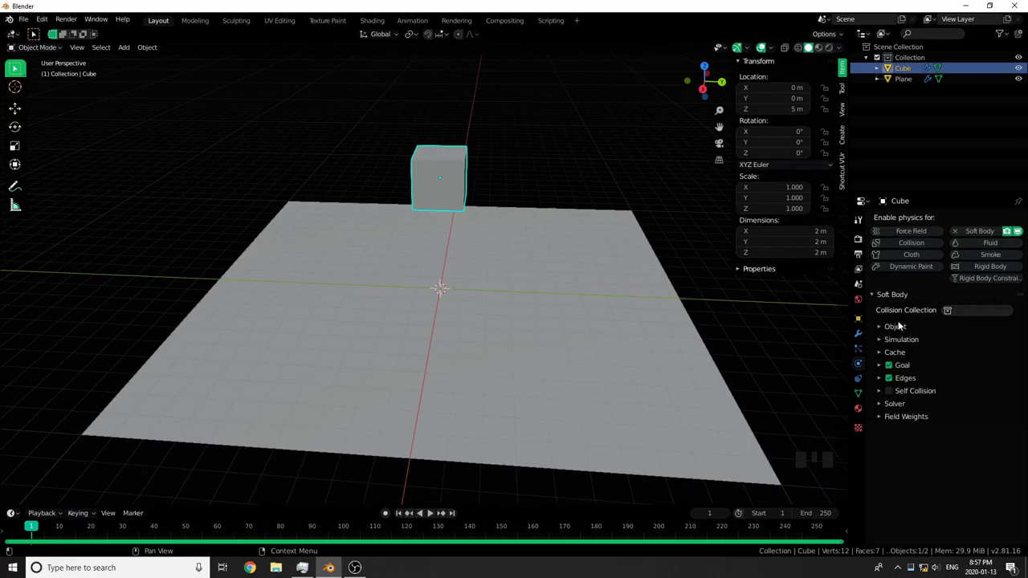
{"action": "left_click", "coordinate": [897, 330]}
{"action": "left_click", "coordinate": [903, 378]}
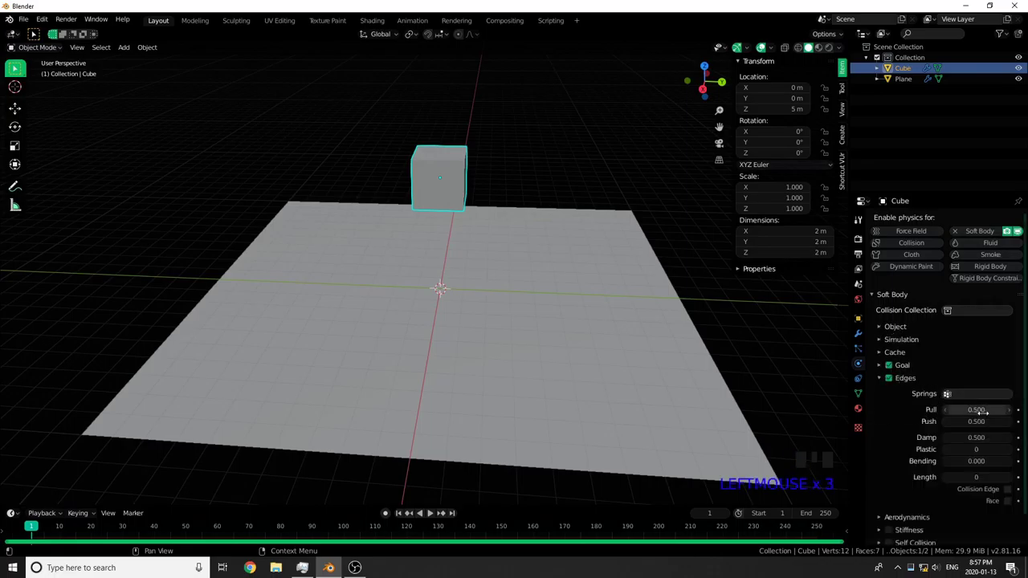
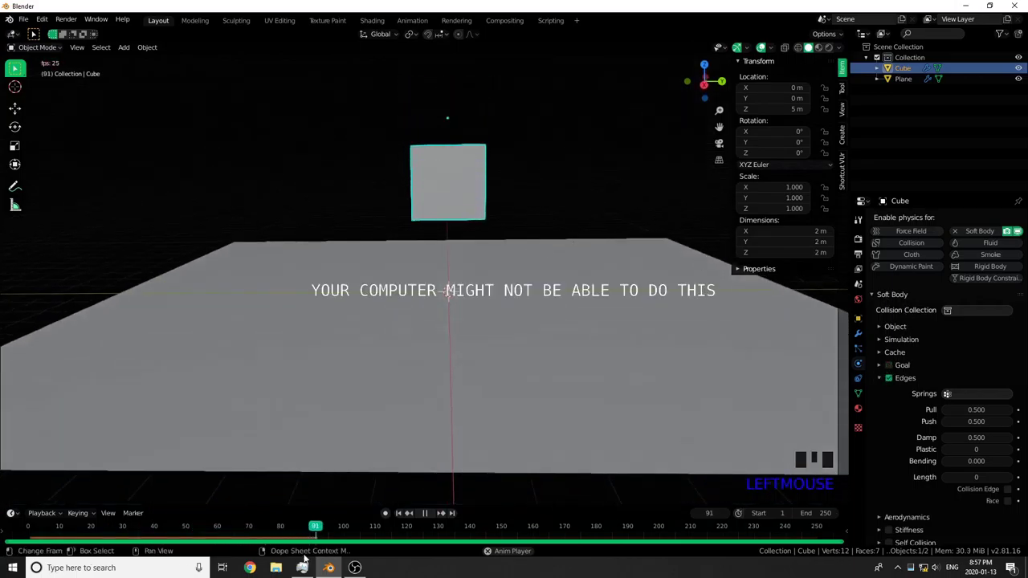
- Orbit and zoom the view to watch the cube and plane from the side
{"action": "left_click_drag", "start_coordinate": [460, 322], "coordinate": [472, 266]}
{"action": "scroll", "scroll_direction": "up", "scroll_amount": 3}
{"action": "left_click_drag", "start_coordinate": [425, 516], "coordinate": [411, 507]}
{"action": "scroll", "scroll_direction": "down", "scroll_amount": 3}
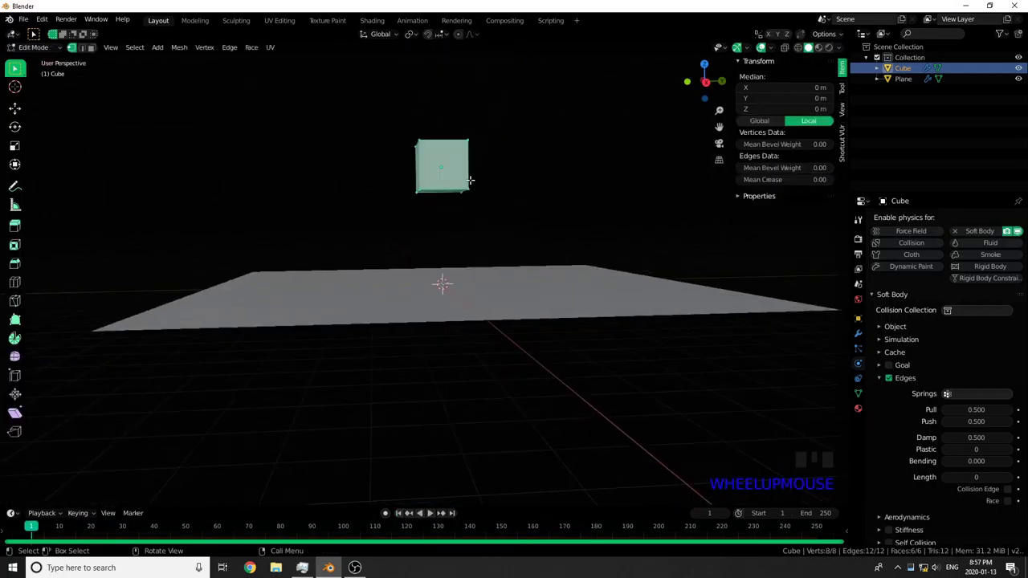
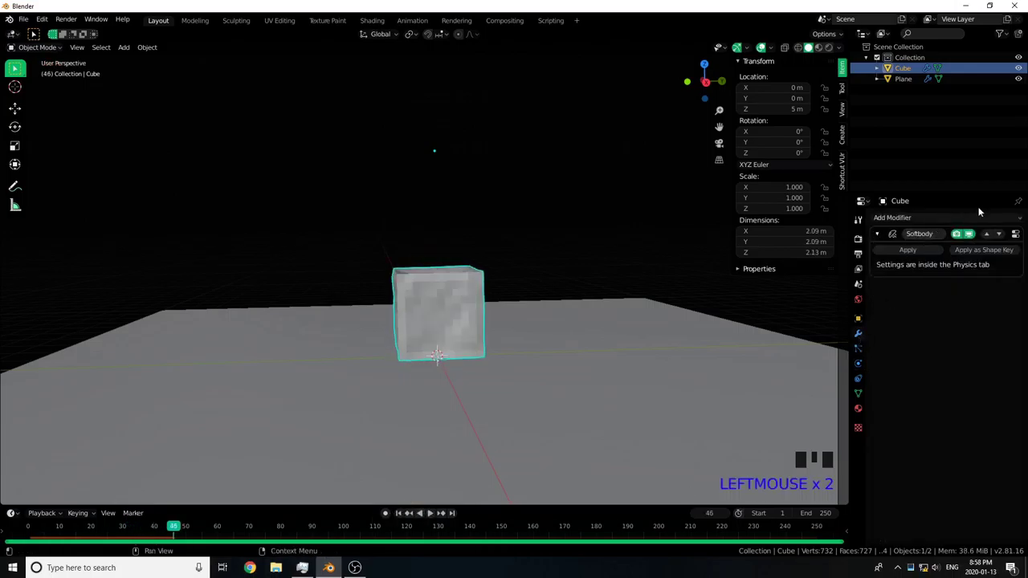
- Add a Decimate modifier to the cube, lower its ratio and apply it
{"action": "left_click_drag", "start_coordinate": [976, 218], "coordinate": [956, 271]}
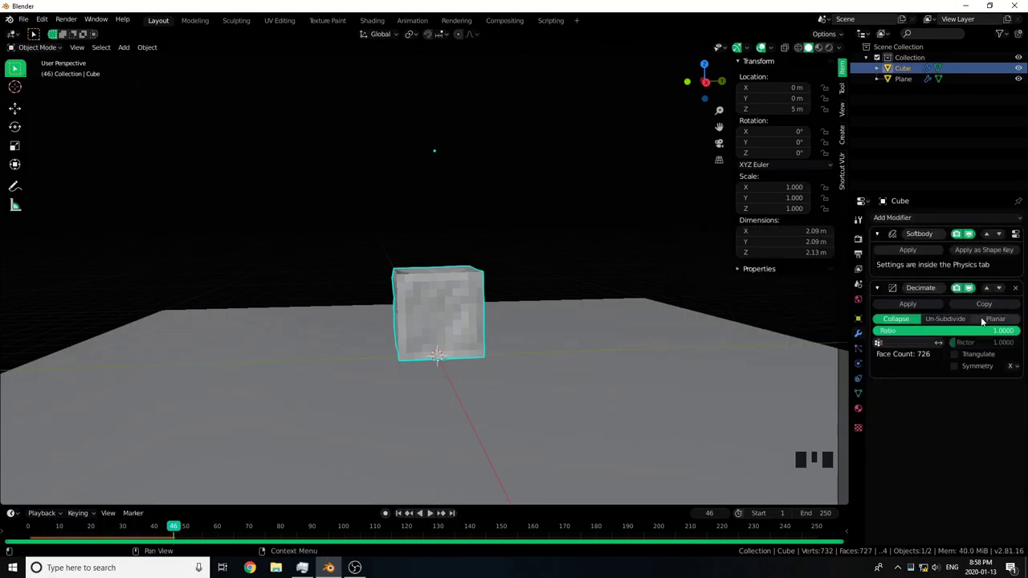
{"action": "left_click", "coordinate": [984, 321]}
{"action": "left_click", "coordinate": [906, 310]}
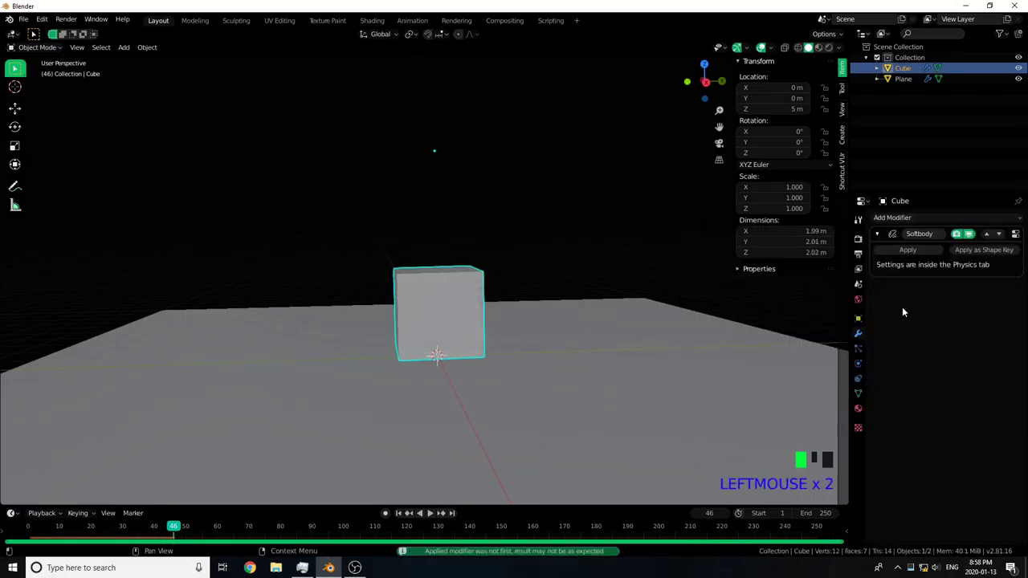
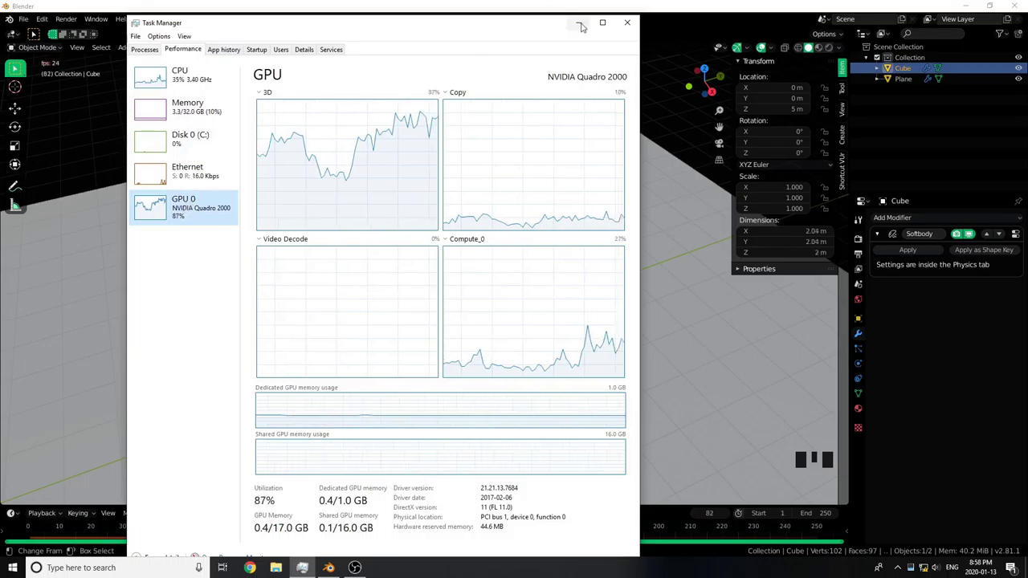
- Dismiss the Task Manager window
{"action": "left_click", "coordinate": [432, 517]}
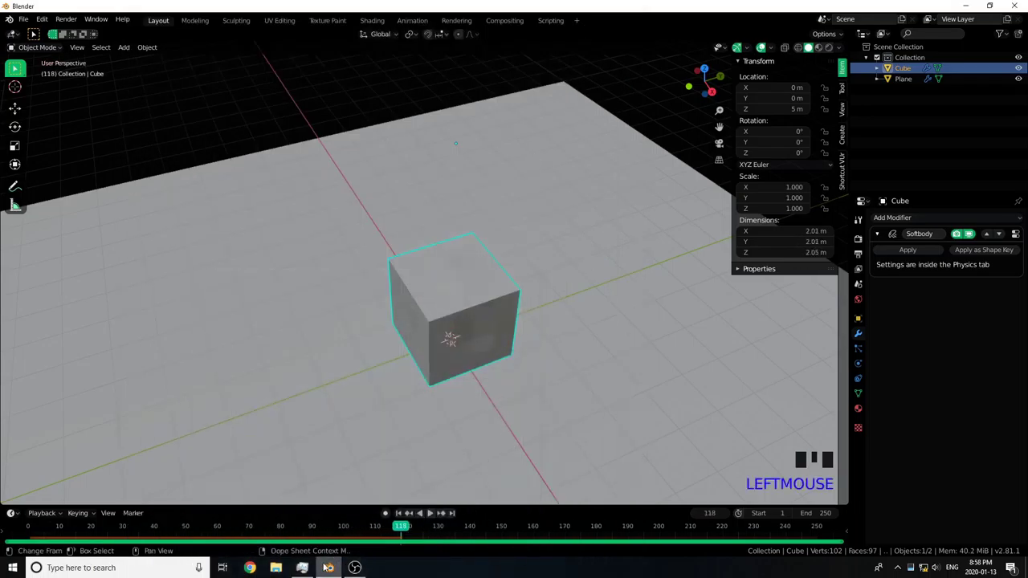
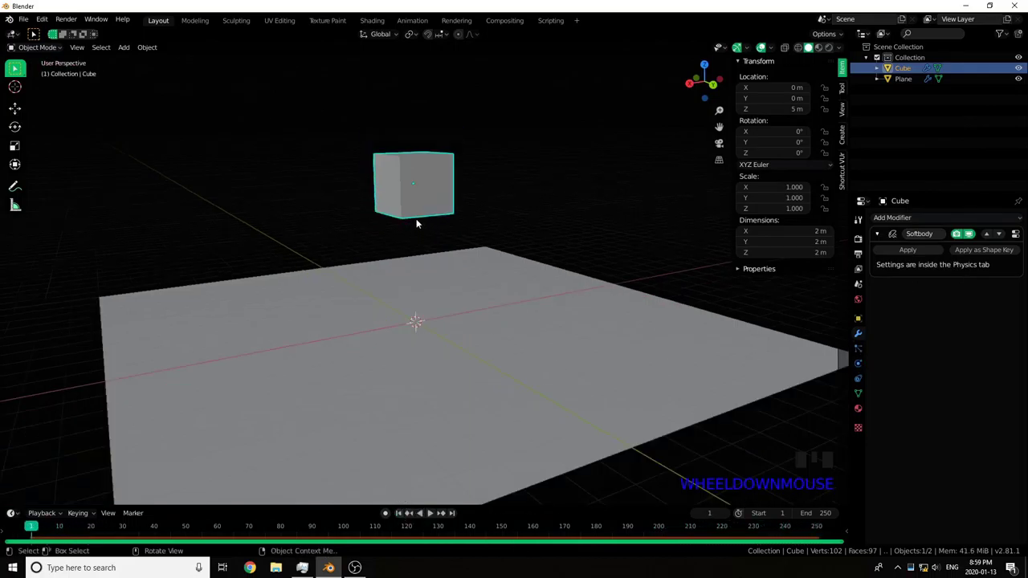
{"action": "key", "text": "shift+d"}
{"action": "key", "text": "g"}
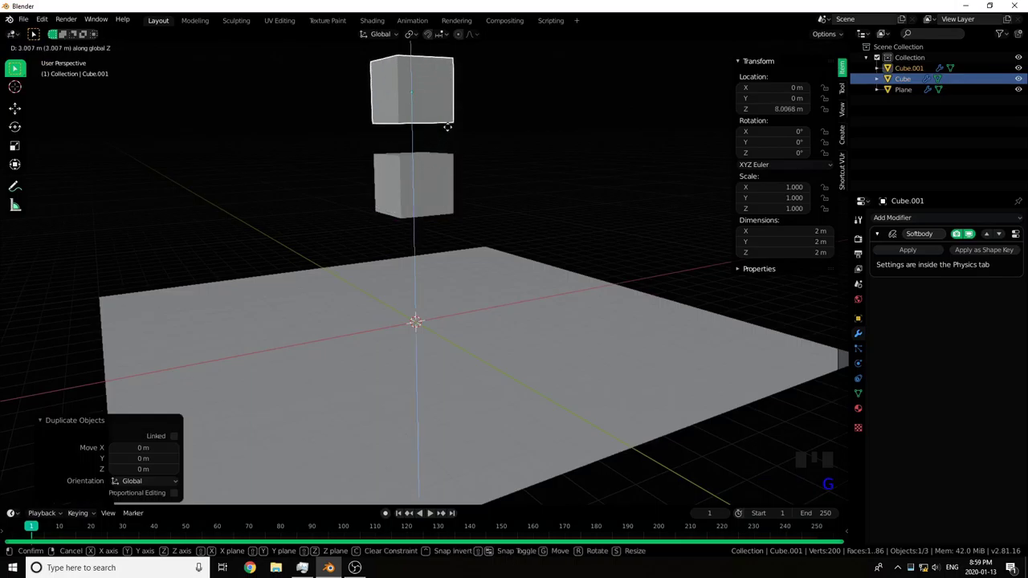
{"action": "left_click_drag", "start_coordinate": [451, 155], "coordinate": [451, 210]}
{"action": "key", "text": "shift+d"}
{"action": "key", "text": "g"}
{"action": "left_click", "coordinate": [435, 514]}
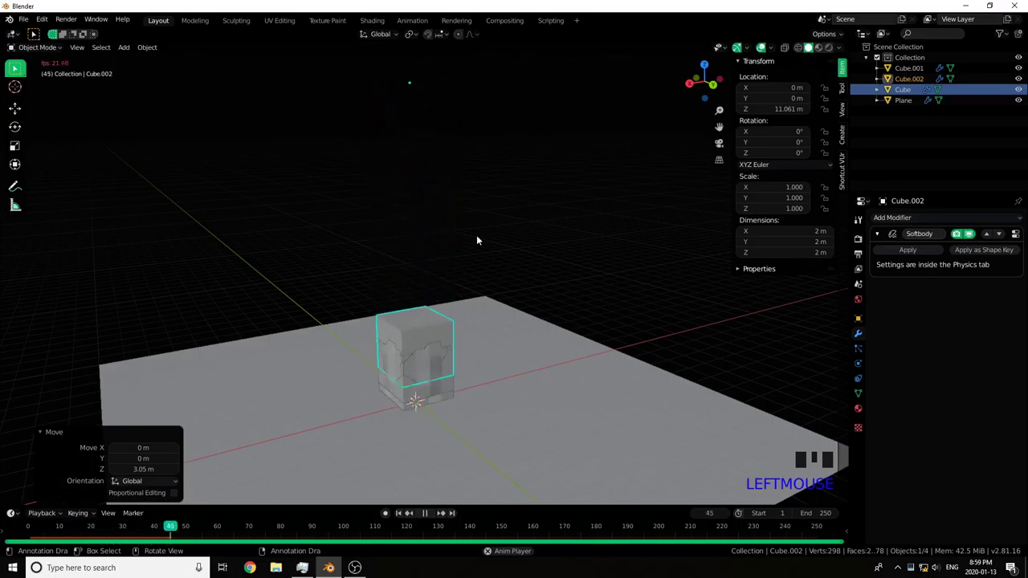
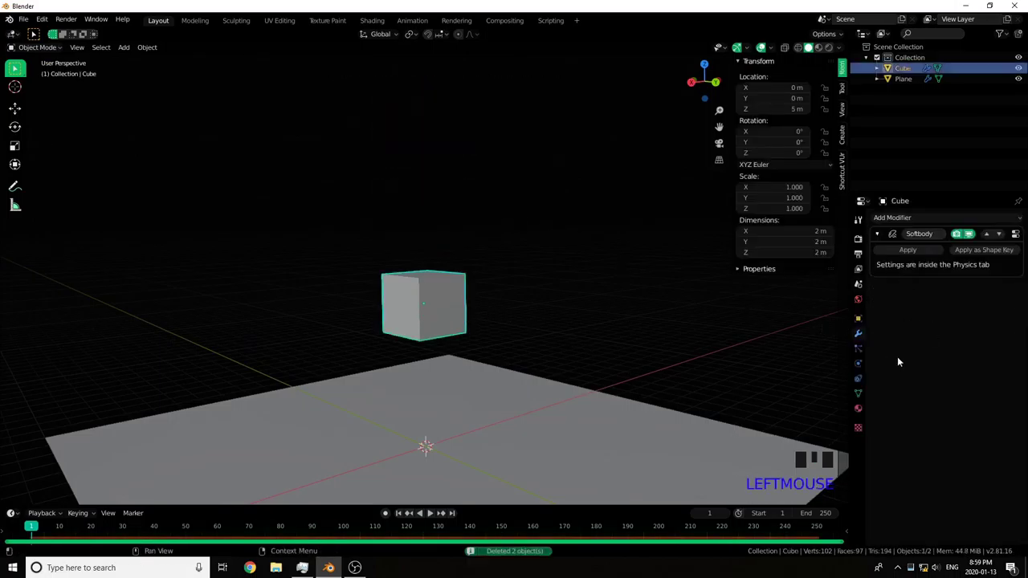
- Select the cube and enable Collision in its physics settings
{"action": "left_click", "coordinate": [859, 370]}
{"action": "scroll", "scroll_direction": "down", "scroll_amount": 3}
{"action": "left_click", "coordinate": [887, 266]}
{"action": "left_click", "coordinate": [918, 245]}
- Duplicate the cube and place the copy straight above the original
{"action": "key", "text": "shift+d"}
{"action": "key", "text": "g"}
{"action": "left_click", "coordinate": [433, 515]}
- Play the simulation to watch the stacked cubes fall, then rewind to the start
{"action": "left_click_drag", "start_coordinate": [469, 407], "coordinate": [499, 330]}
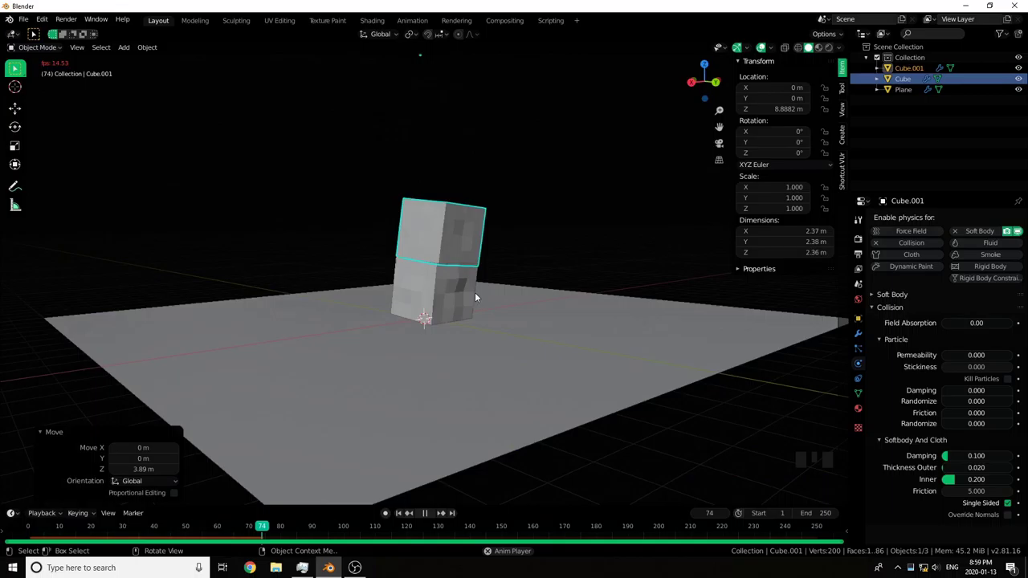
{"action": "left_click_drag", "start_coordinate": [516, 254], "coordinate": [497, 275]}
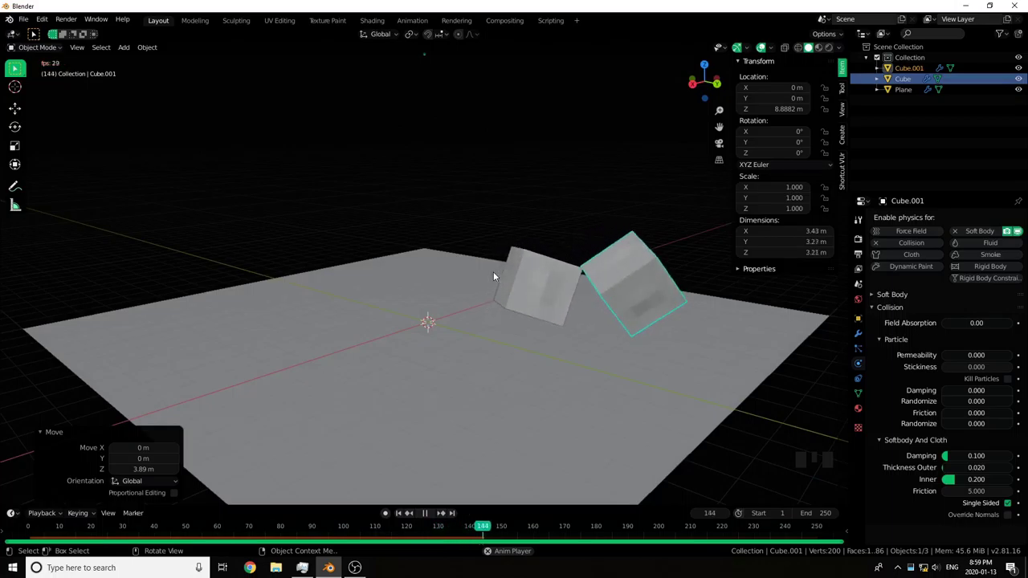
{"action": "scroll", "scroll_direction": "down", "scroll_amount": 3}
{"action": "left_click", "coordinate": [408, 513]}
{"action": "left_click_drag", "start_coordinate": [399, 515], "coordinate": [403, 496]}
{"action": "key", "text": "shift+a"}
{"action": "left_click", "coordinate": [432, 517]}
{"action": "left_click", "coordinate": [404, 516]}
{"action": "key", "text": "shift+a"}
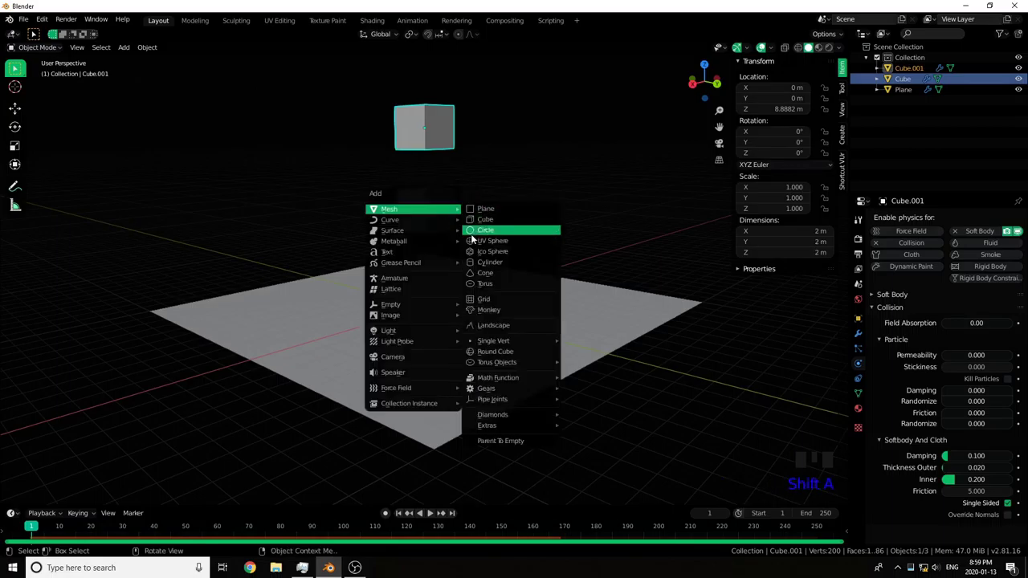
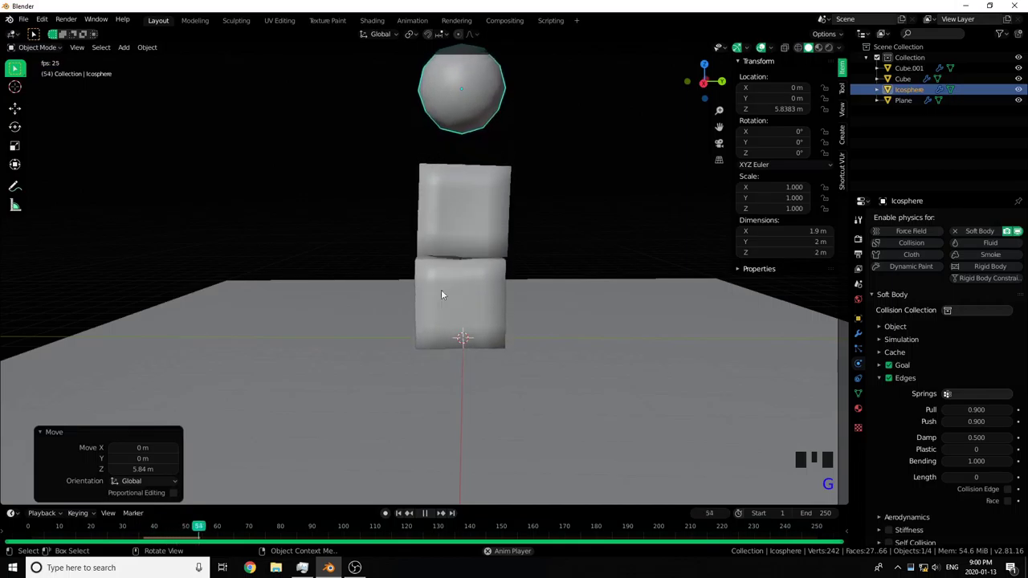
- Enable Collision on the icosphere and bring up its modifier stack
{"action": "left_click_drag", "start_coordinate": [401, 514], "coordinate": [423, 423]}
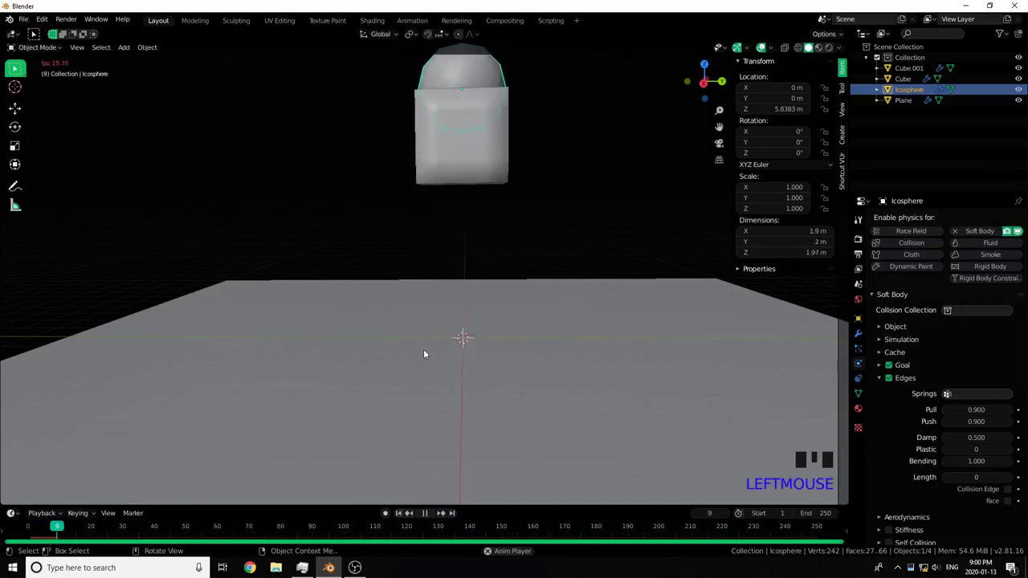
{"action": "left_click", "coordinate": [891, 368]}
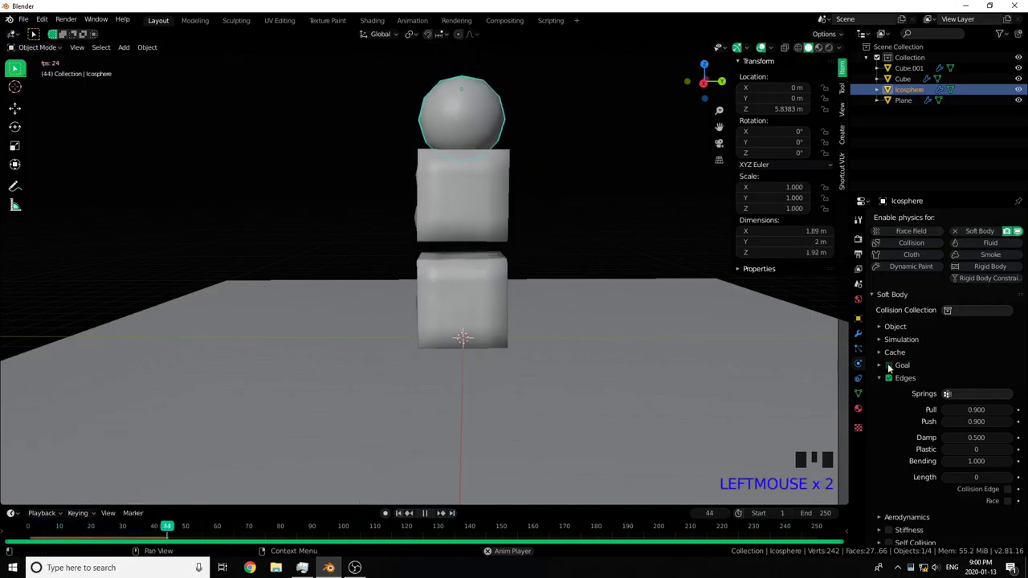
{"action": "left_click", "coordinate": [895, 297]}
{"action": "left_click", "coordinate": [915, 243]}
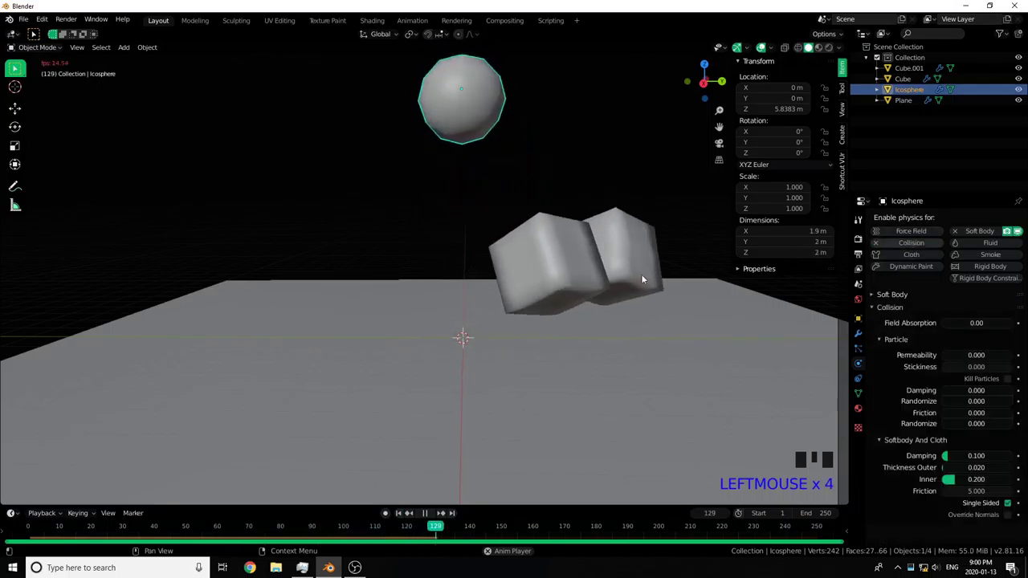
{"action": "scroll", "scroll_direction": "down", "scroll_amount": 3}
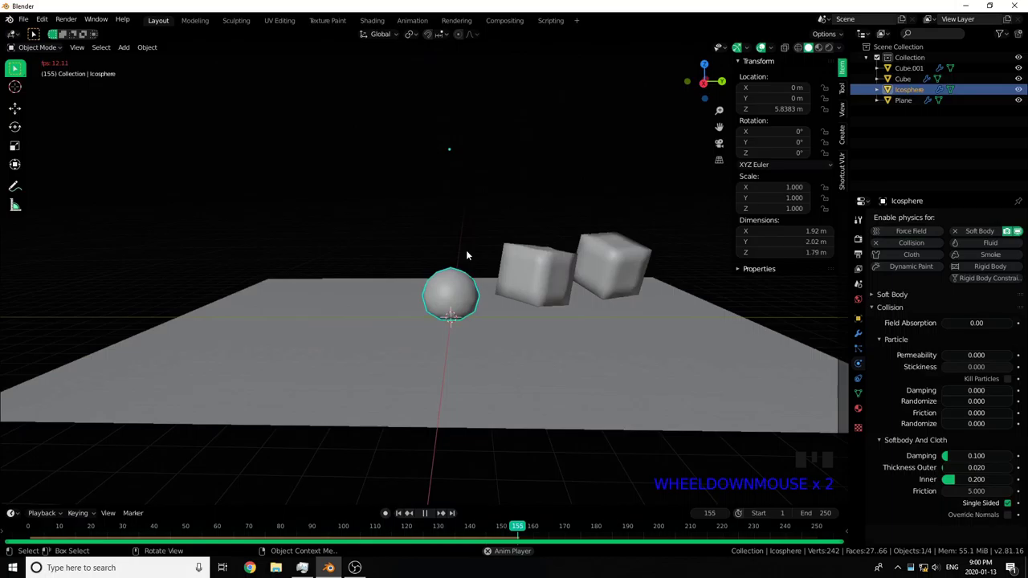
{"action": "left_click", "coordinate": [861, 337]}
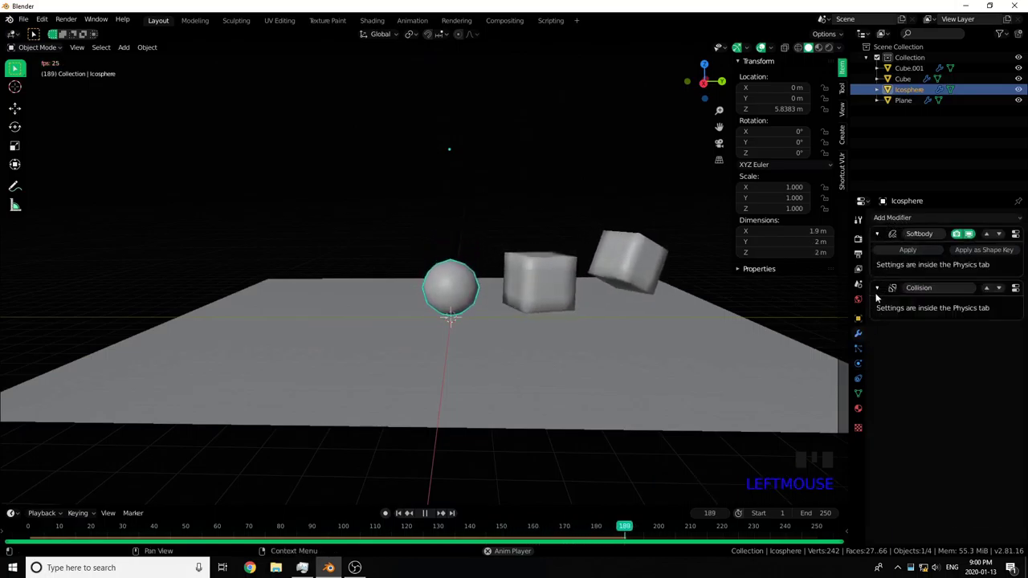
- Add a Subdivision Surface modifier to the icosphere and move it above Collision
{"action": "left_click", "coordinate": [880, 288]}
{"action": "left_click", "coordinate": [881, 241]}
{"action": "left_click", "coordinate": [881, 252]}
{"action": "left_click", "coordinate": [911, 226]}
{"action": "left_click_drag", "start_coordinate": [916, 219], "coordinate": [870, 366]}
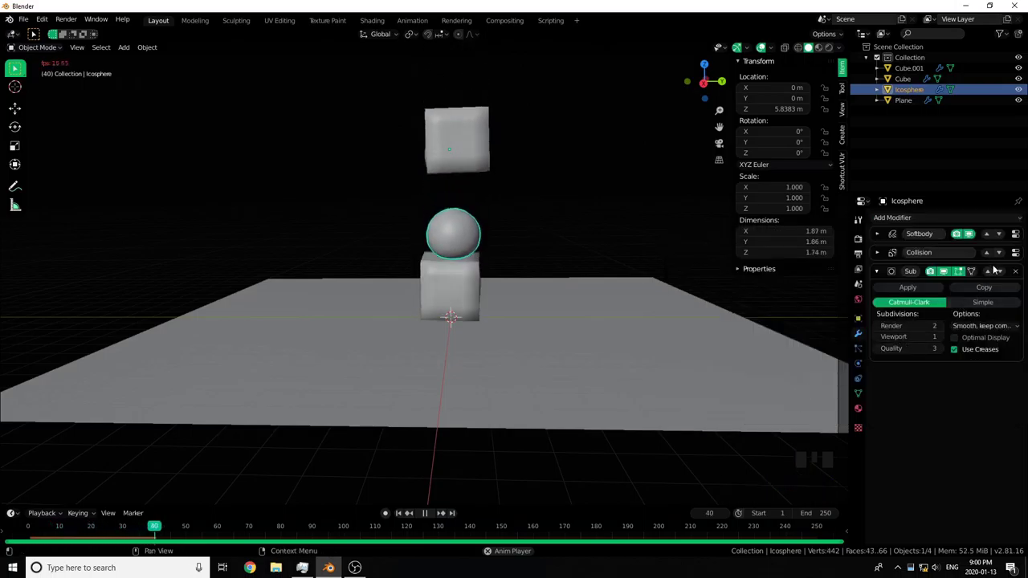
{"action": "left_click_drag", "start_coordinate": [987, 273], "coordinate": [992, 257]}
{"action": "left_click", "coordinate": [991, 257]}
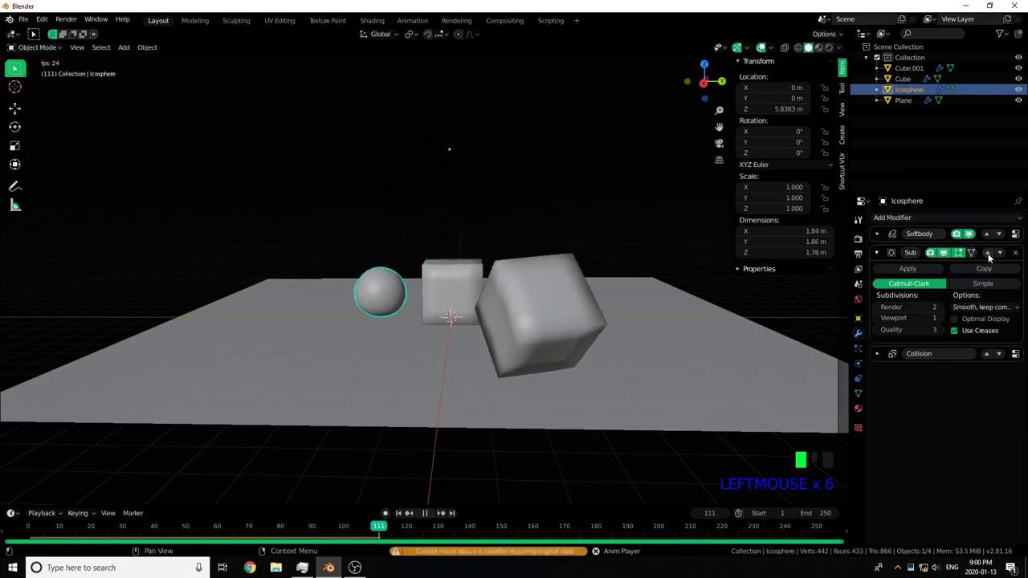
- Play the simulation while orbiting the scene, then return to the icosphere's physics settings
{"action": "left_click_drag", "start_coordinate": [224, 307], "coordinate": [298, 300]}
{"action": "scroll", "scroll_direction": "down", "scroll_amount": 3}
{"action": "left_click_drag", "start_coordinate": [358, 314], "coordinate": [433, 515]}
{"action": "left_click", "coordinate": [432, 515]}
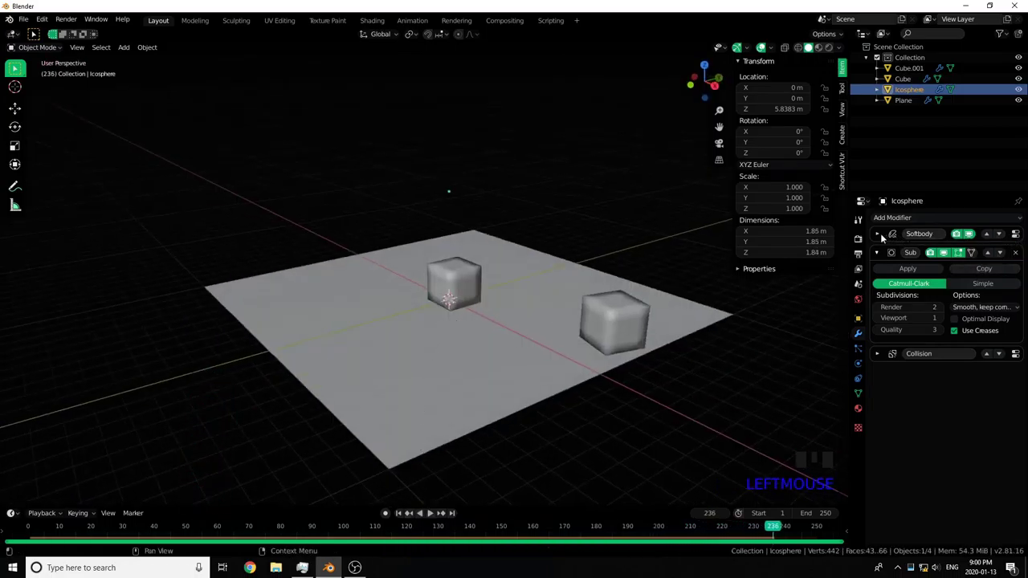
{"action": "left_click", "coordinate": [881, 239]}
{"action": "left_click", "coordinate": [881, 238]}
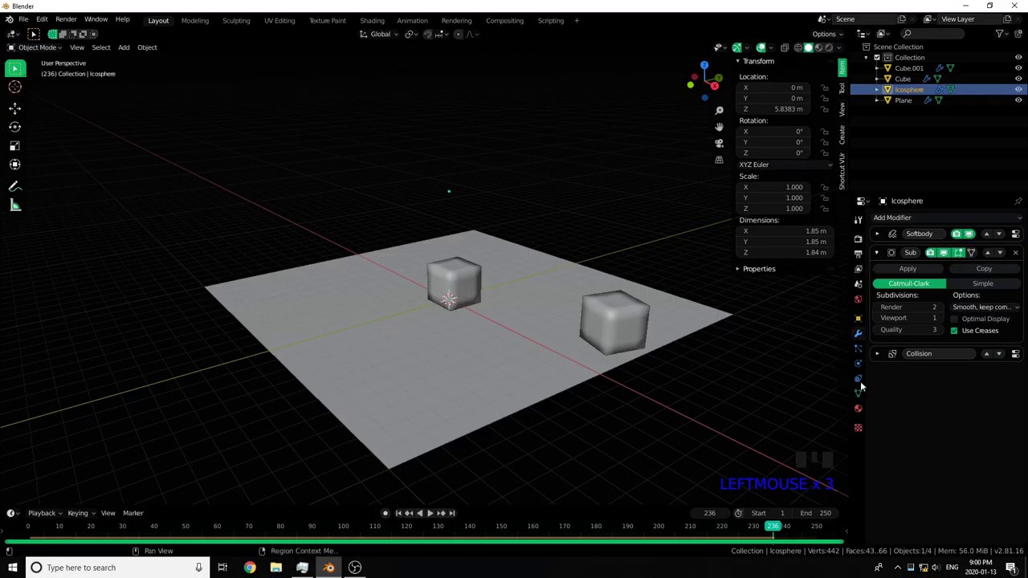
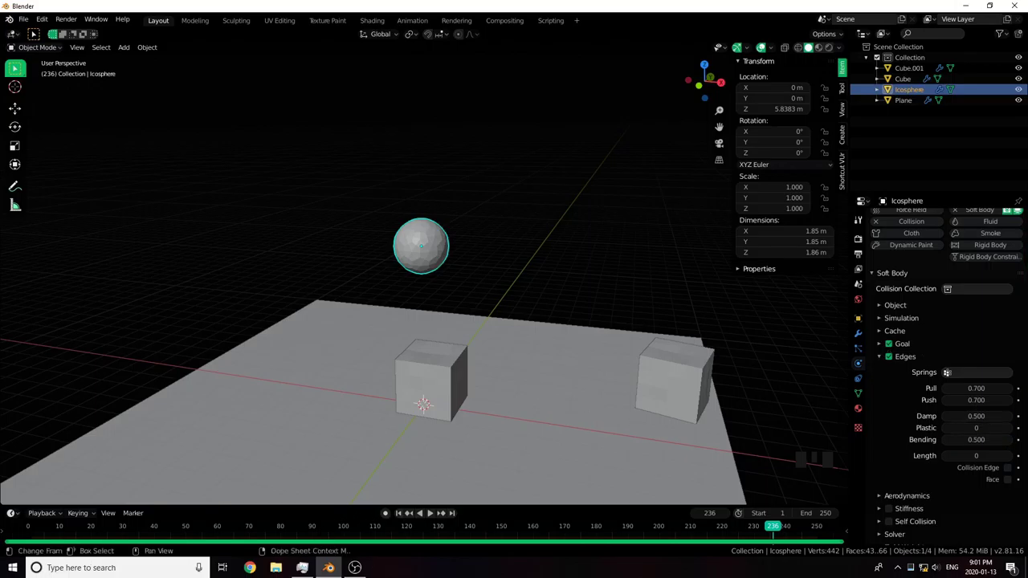
- Play the simulation to watch the objects fall, then stop and rewind to frame 1
{"action": "left_click", "coordinate": [434, 516]}
{"action": "left_click_drag", "start_coordinate": [444, 388], "coordinate": [401, 516]}
{"action": "left_click_drag", "start_coordinate": [401, 516], "coordinate": [419, 532]}
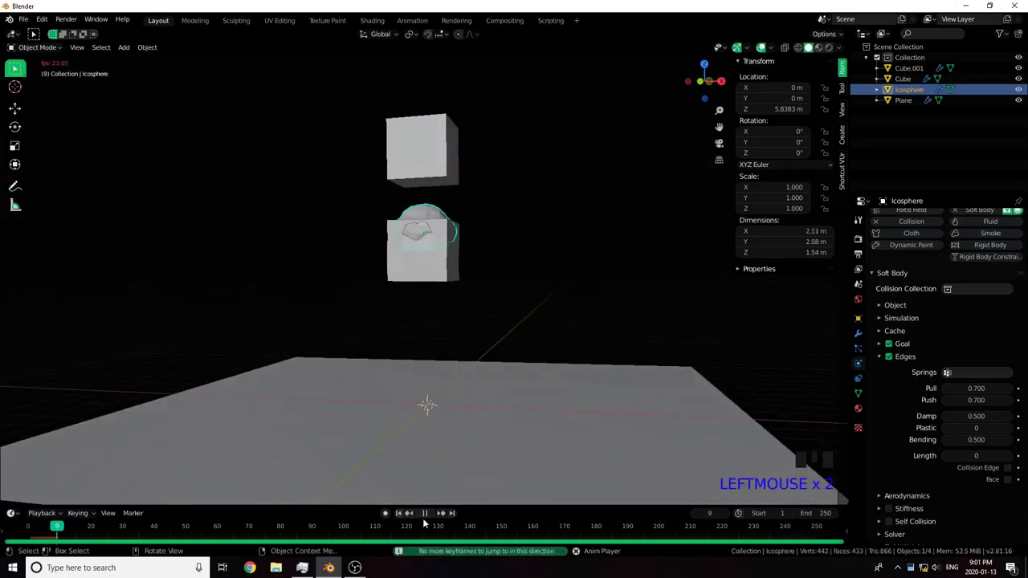
{"action": "left_click", "coordinate": [428, 517]}
{"action": "left_click", "coordinate": [404, 517]}
- Raise the icosphere to about 12.9 m and turn off its soft body Goal
{"action": "scroll", "scroll_direction": "down", "scroll_amount": 3}
{"action": "key", "text": "g"}
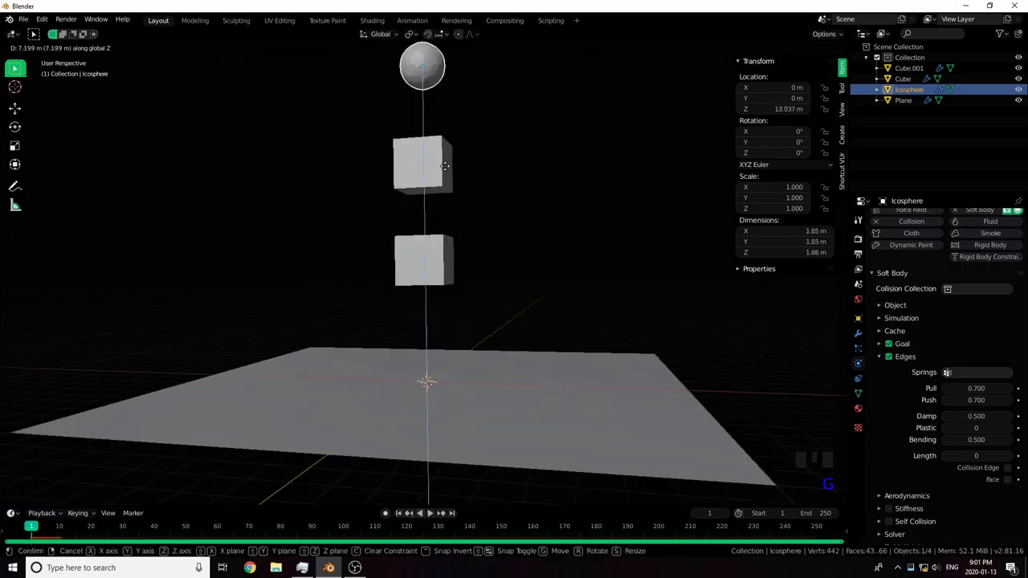
{"action": "left_click", "coordinate": [434, 518]}
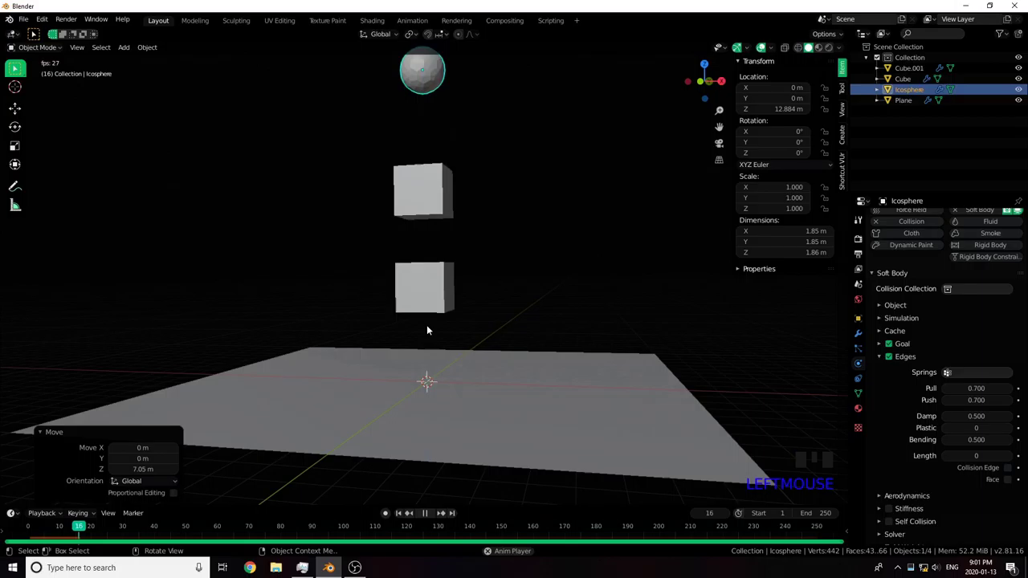
{"action": "left_click_drag", "start_coordinate": [453, 293], "coordinate": [895, 347]}
{"action": "left_click", "coordinate": [895, 347]}
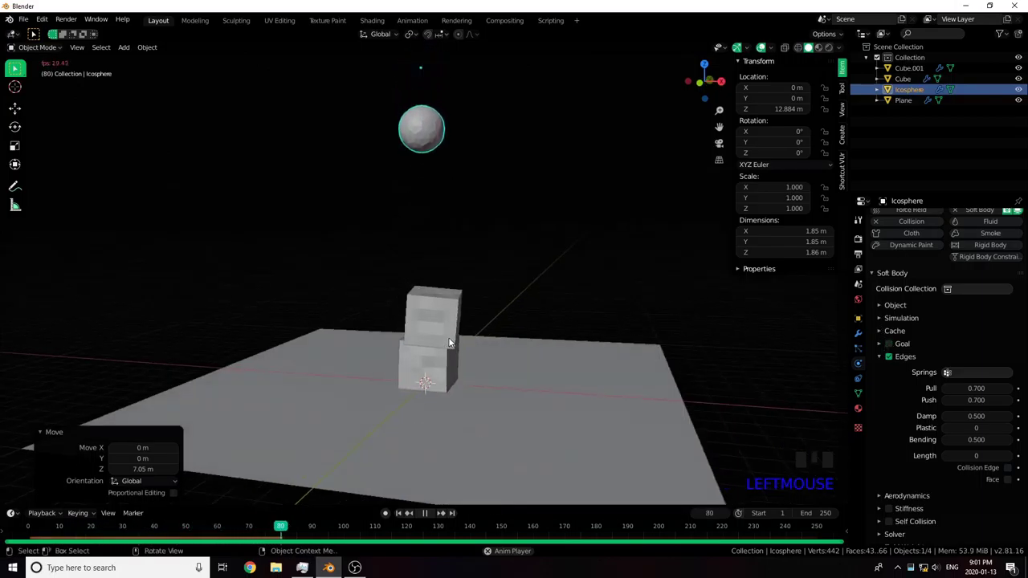
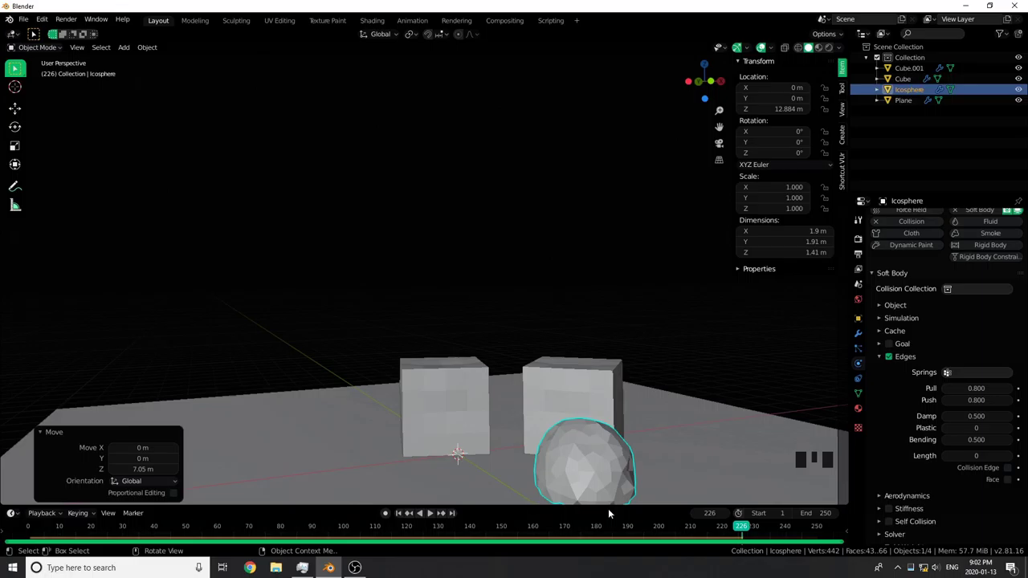
- Delete the lower of the two cubes with X so only Cube.001 remains
{"action": "left_click", "coordinate": [408, 516]}
{"action": "left_click", "coordinate": [459, 233]}
{"action": "scroll", "scroll_direction": "down", "scroll_amount": 3}
{"action": "key", "text": "x"}
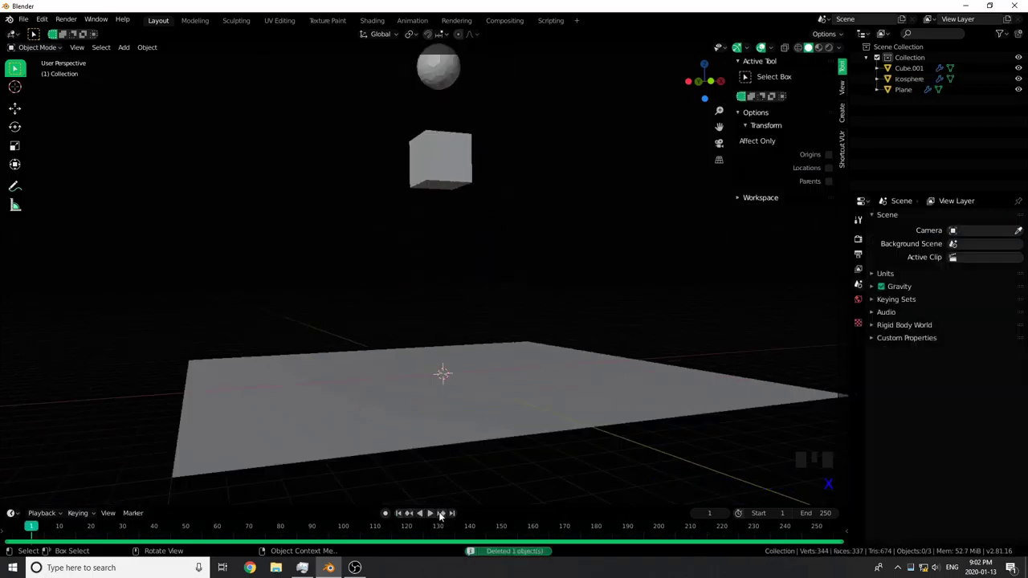
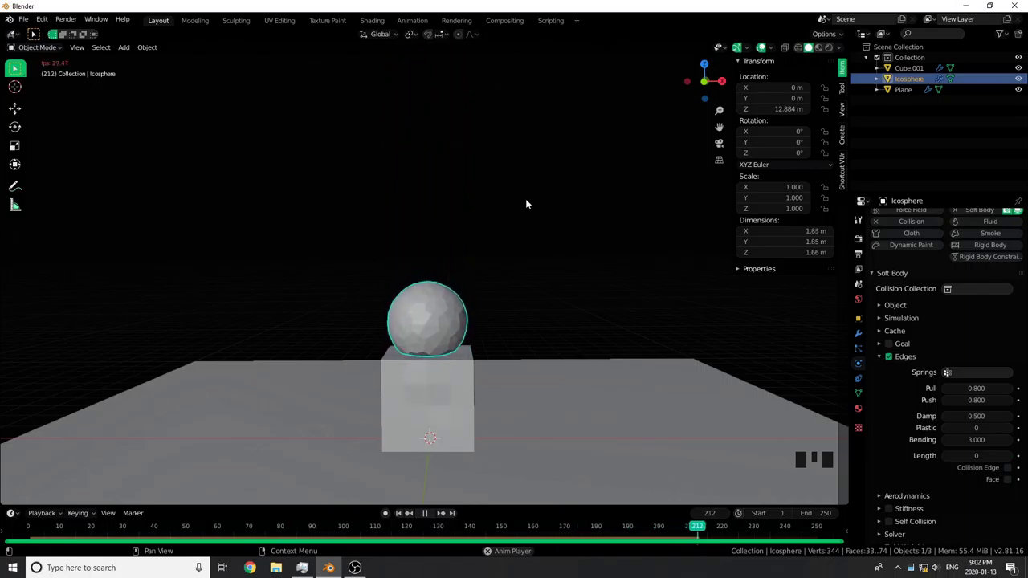
- Restart the simulation from frame 1 to watch the icosphere bounce on the lone cube
{"action": "scroll", "scroll_direction": "down", "scroll_amount": 3}
{"action": "scroll", "scroll_direction": "up", "scroll_amount": 3}
{"action": "left_click", "coordinate": [429, 512]}
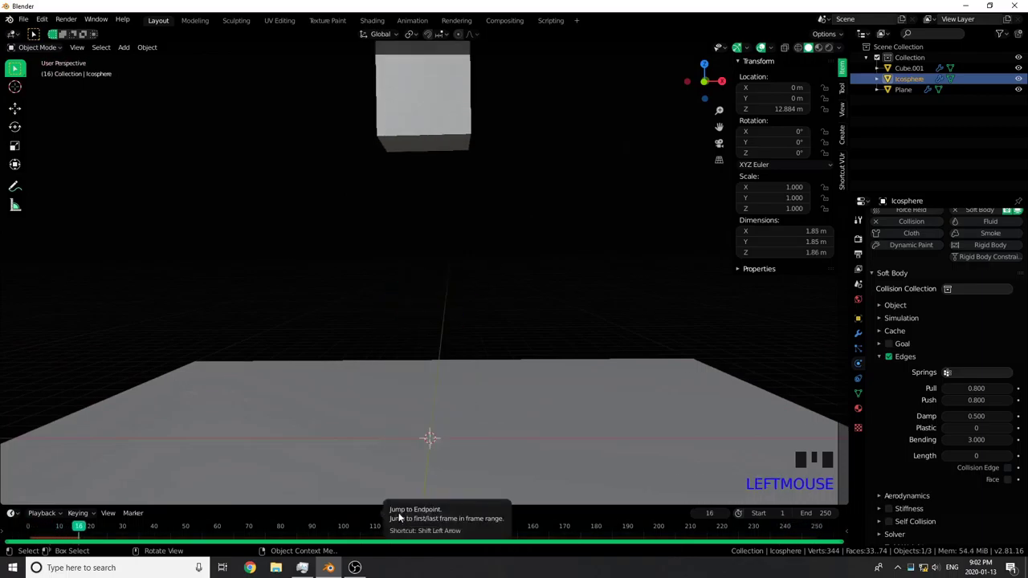
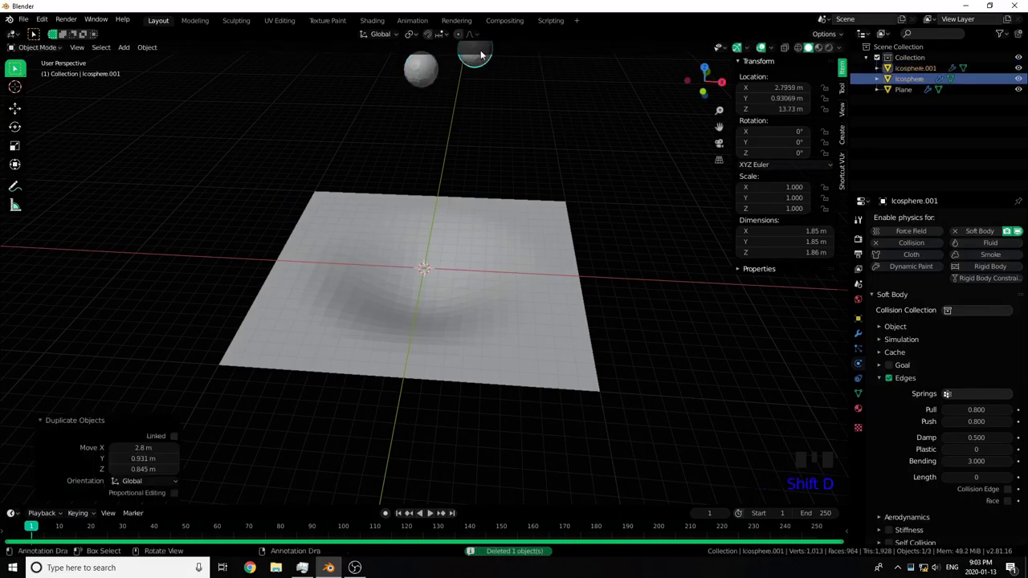
- Duplicate the icosphere again with Shift+D and drop the copy beside the others
{"action": "key", "text": "shift+d"}
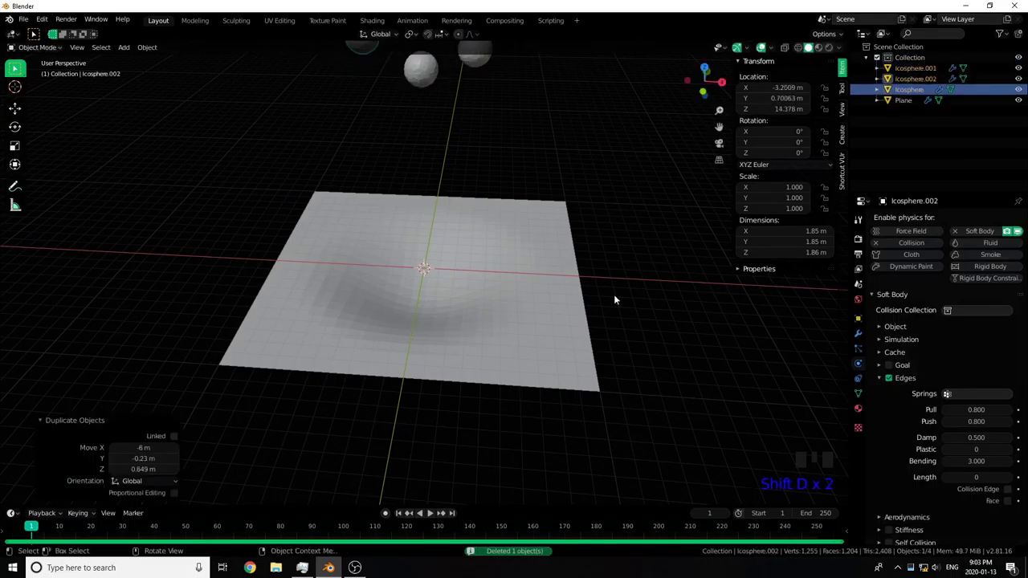
{"action": "left_click", "coordinate": [431, 514]}
{"action": "scroll", "scroll_direction": "up", "scroll_amount": 3}
{"action": "middle_click", "coordinate": [471, 333]}
{"action": "scroll", "scroll_direction": "down", "scroll_amount": 3}
{"action": "left_click_drag", "start_coordinate": [471, 317], "coordinate": [480, 341]}
{"action": "scroll", "scroll_direction": "up", "scroll_amount": 3}
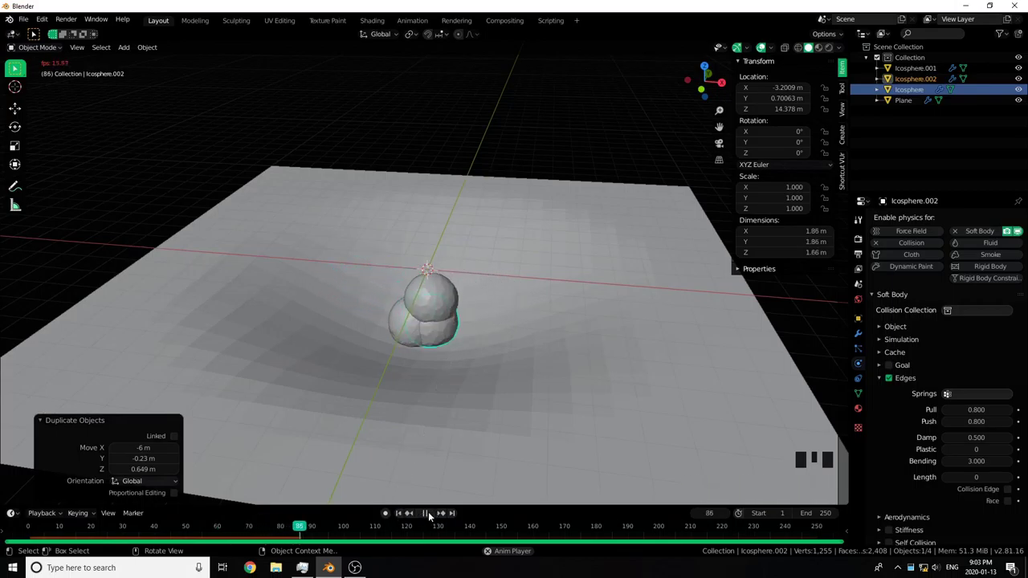
- Play and pause the three-sphere drop, then show Icosphere.002's Collision settings instead of Soft Body
{"action": "left_click", "coordinate": [432, 516]}
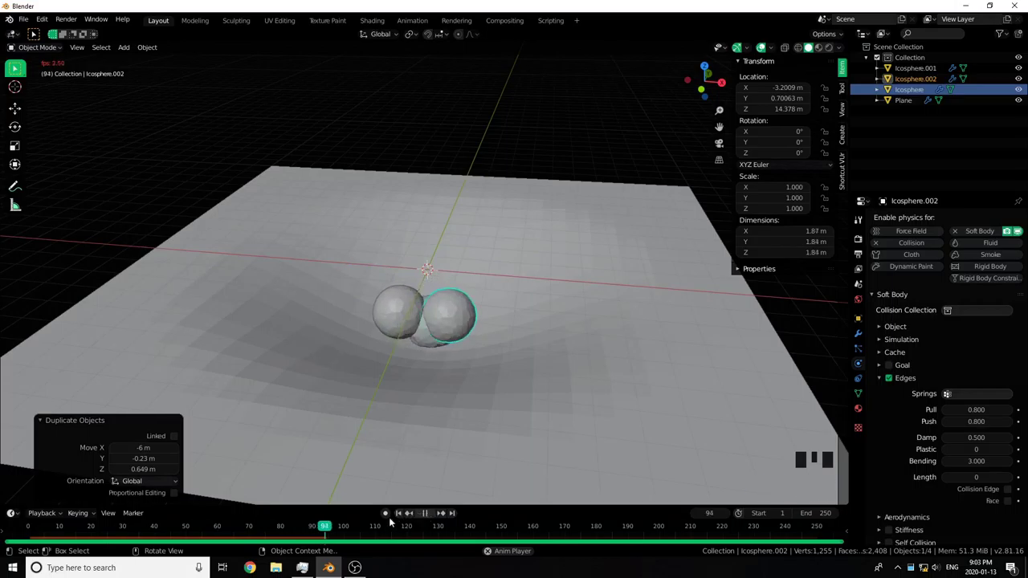
{"action": "left_click", "coordinate": [428, 516]}
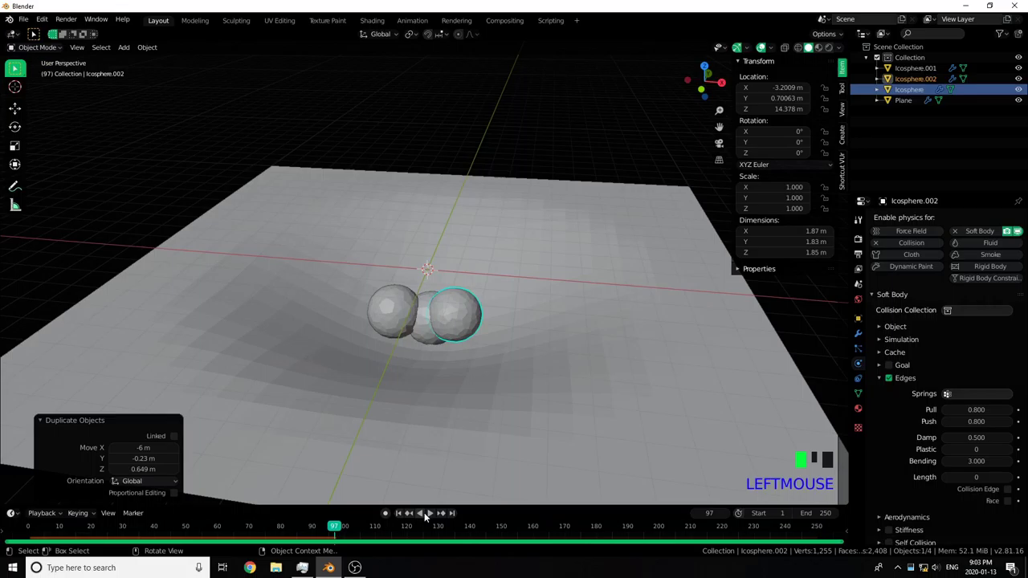
{"action": "left_click", "coordinate": [404, 514]}
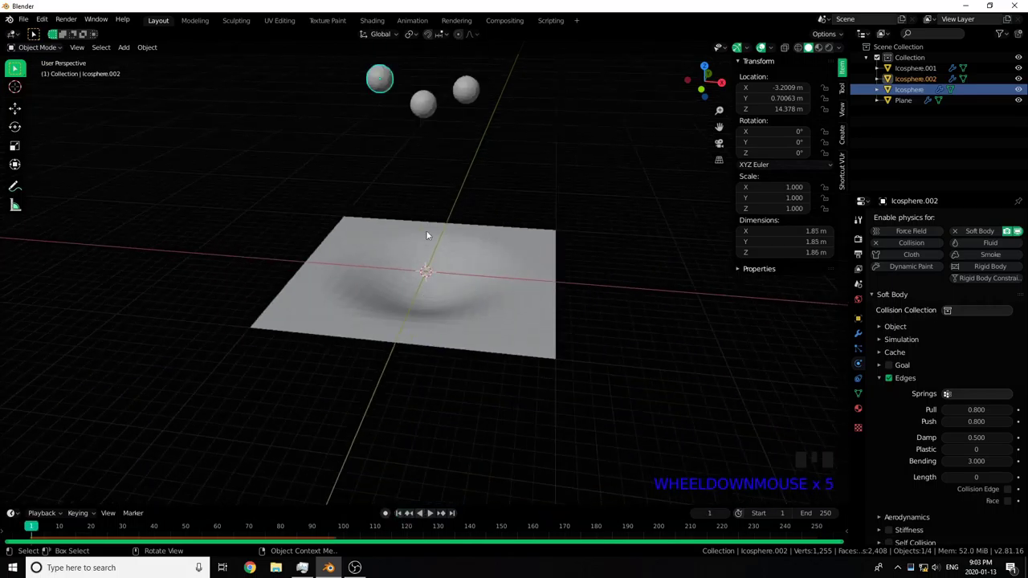
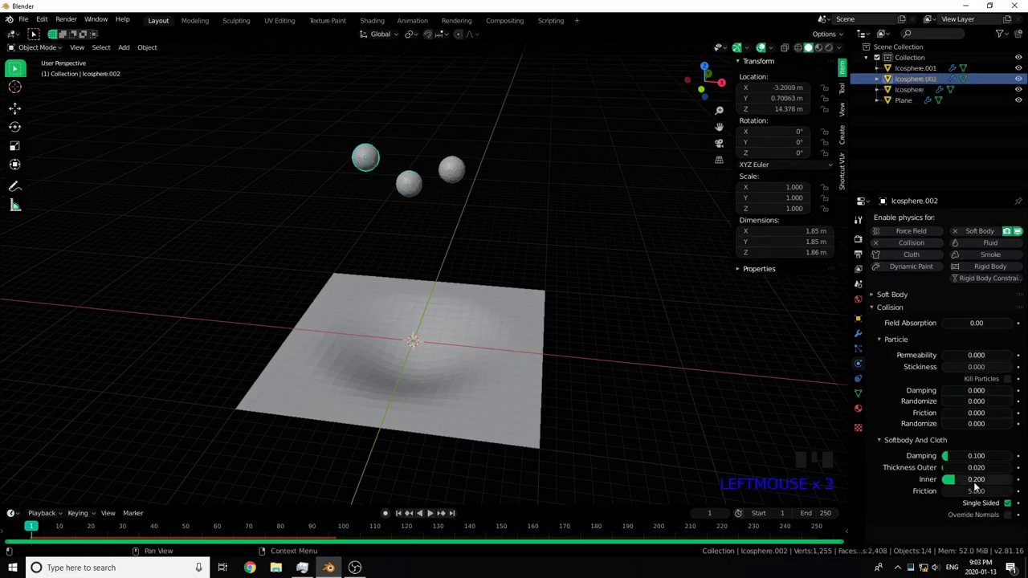
- Play the simulation and orbit in close to watch the sphere dent the plane
{"action": "left_click_drag", "start_coordinate": [970, 471], "coordinate": [418, 197]}
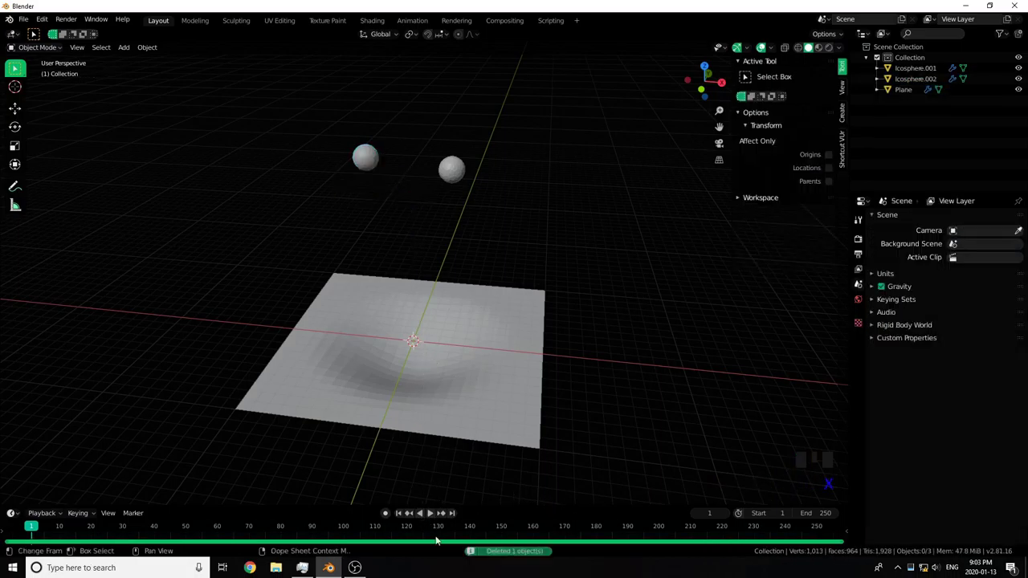
{"action": "left_click", "coordinate": [436, 519]}
{"action": "middle_click", "coordinate": [444, 418]}
{"action": "scroll", "scroll_direction": "up", "scroll_amount": 3}
{"action": "left_click_drag", "start_coordinate": [447, 408], "coordinate": [515, 344]}
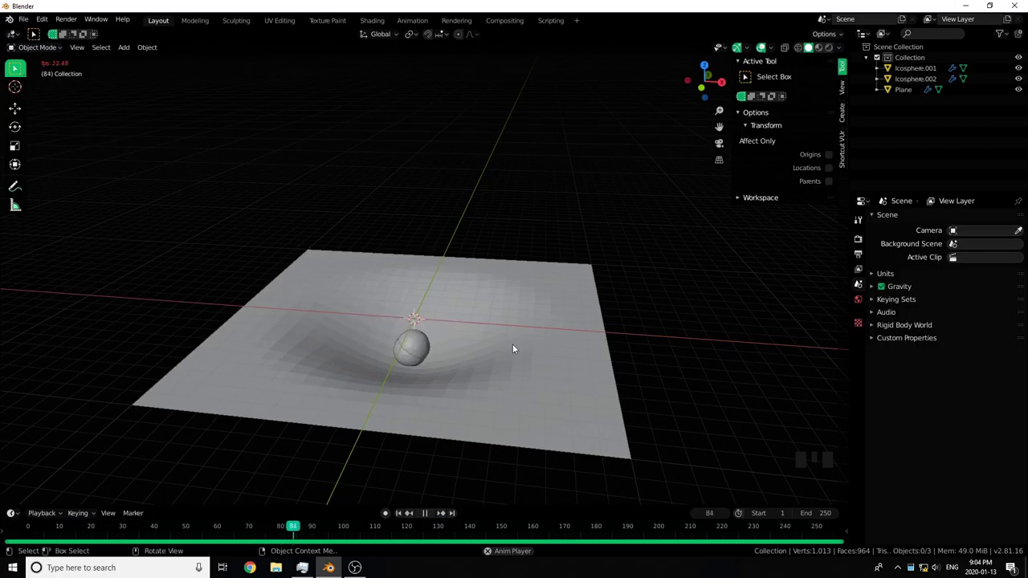
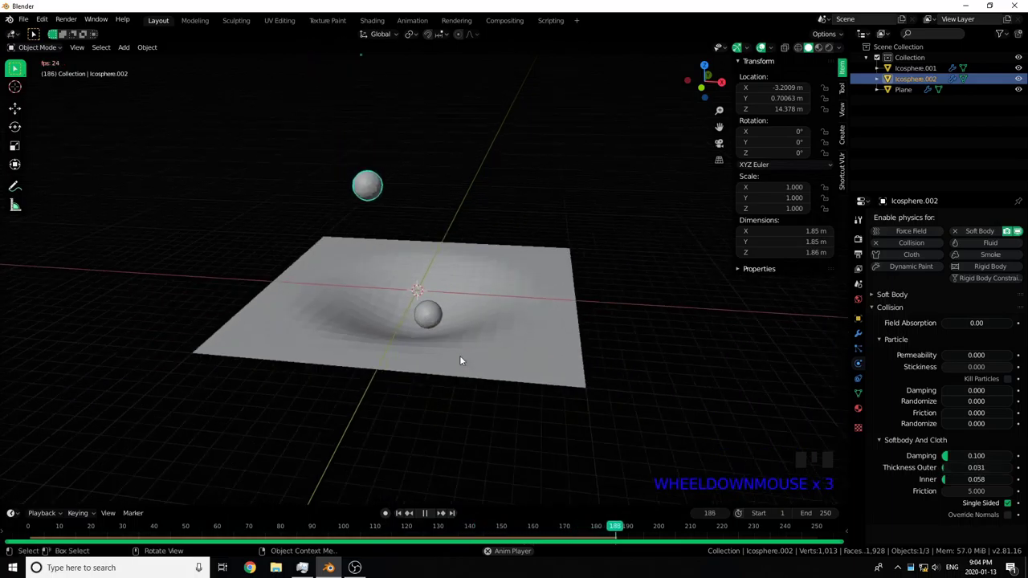
- Select Icosphere.001 for its collision values and orbit close to the two spheres in the dent
{"action": "scroll", "scroll_direction": "up", "scroll_amount": 3}
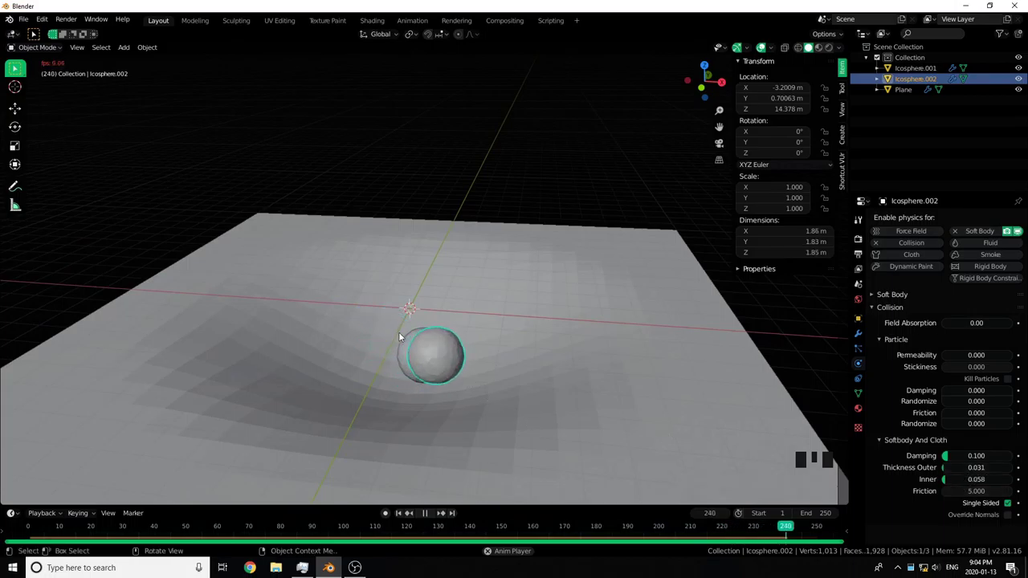
{"action": "left_click", "coordinate": [405, 357]}
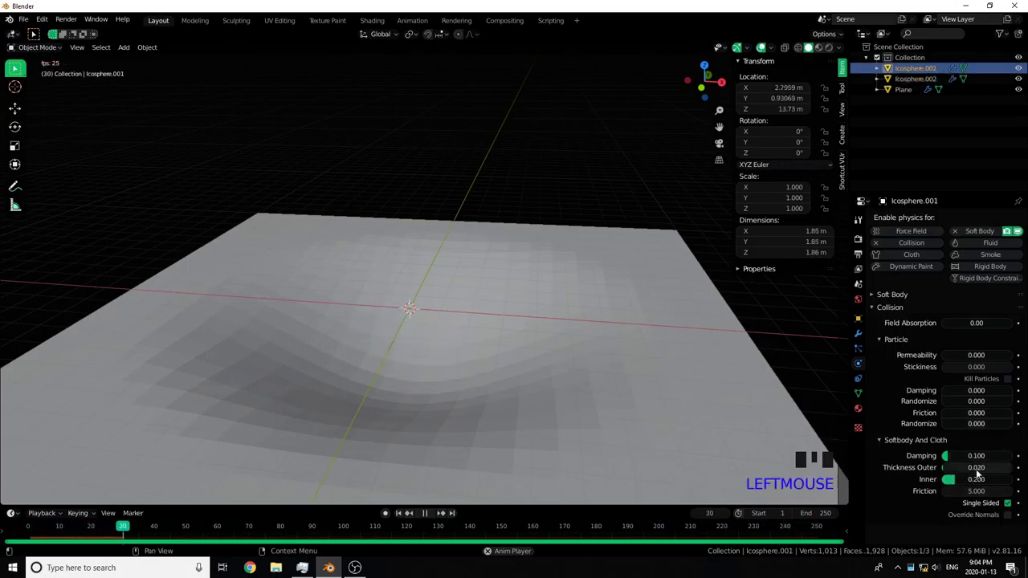
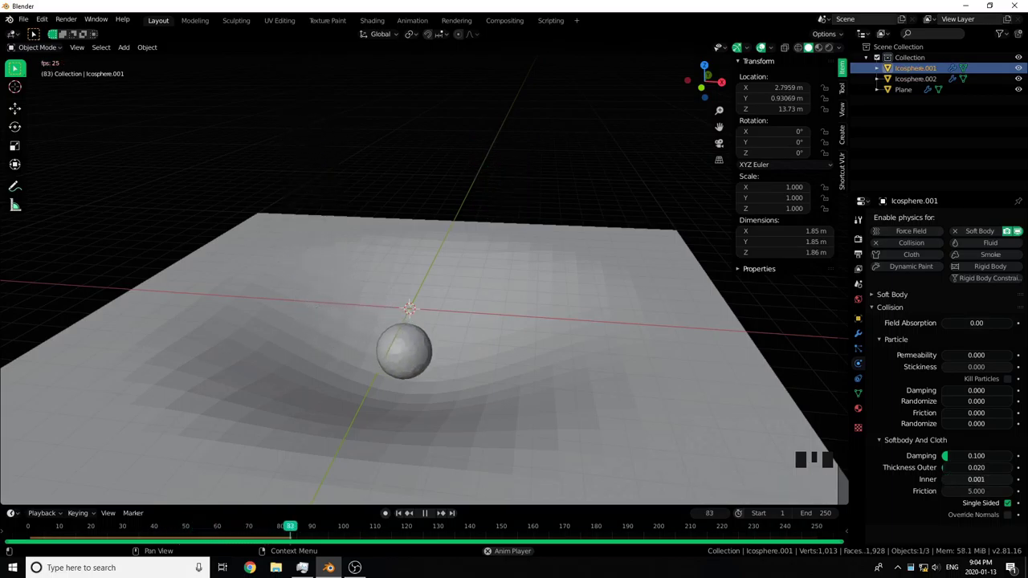
{"action": "scroll", "scroll_direction": "down", "scroll_amount": 3}
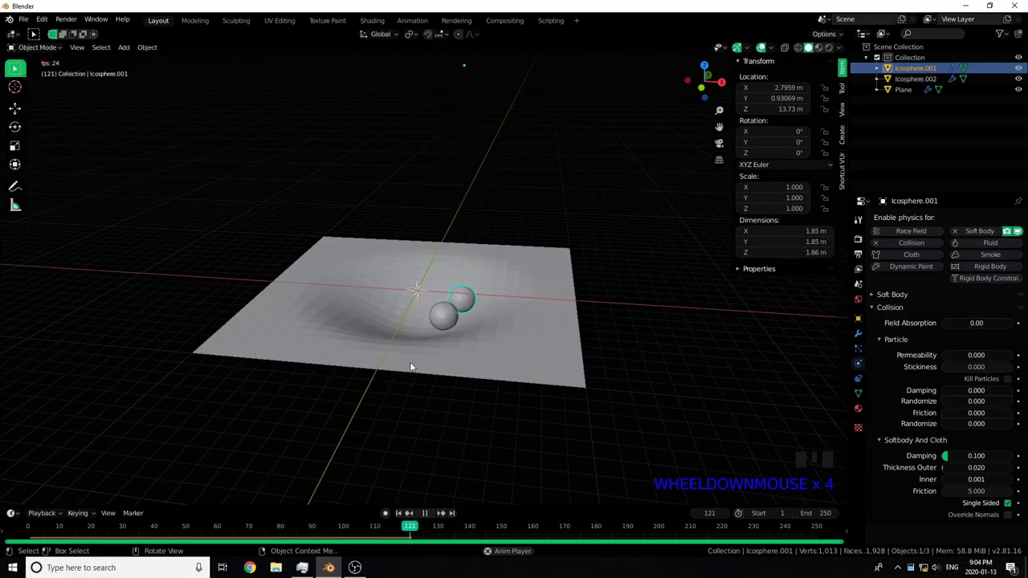
{"action": "scroll", "scroll_direction": "up", "scroll_amount": 3}
{"action": "left_click_drag", "start_coordinate": [545, 298], "coordinate": [342, 302]}
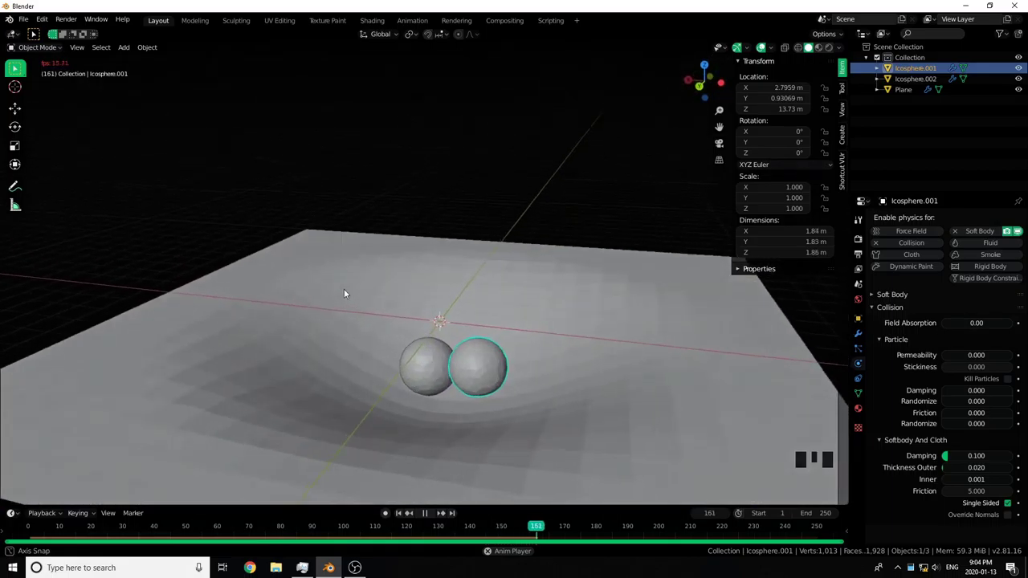
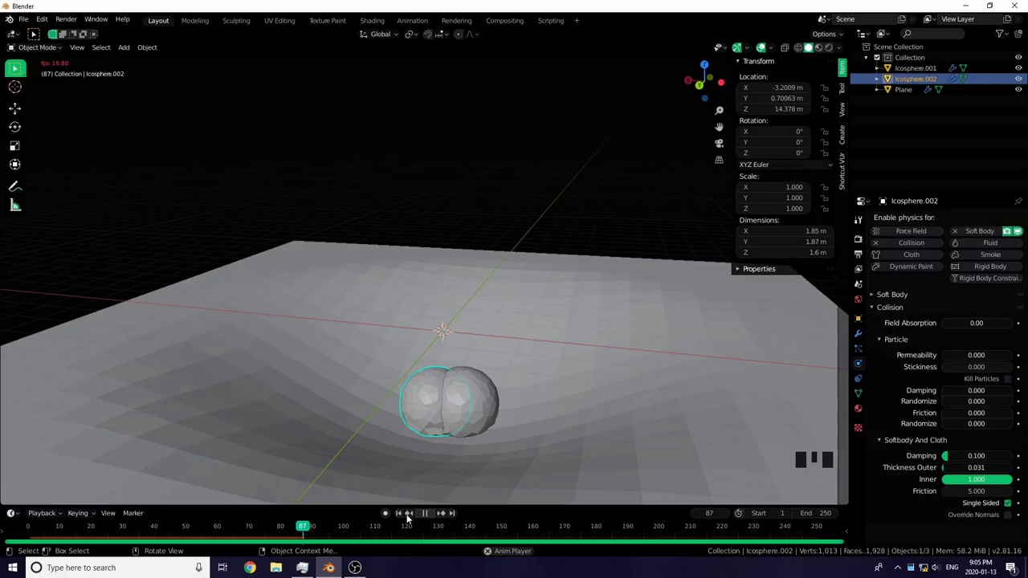
- Delete both icospheres, leaving only the plane
{"action": "left_click", "coordinate": [427, 516]}
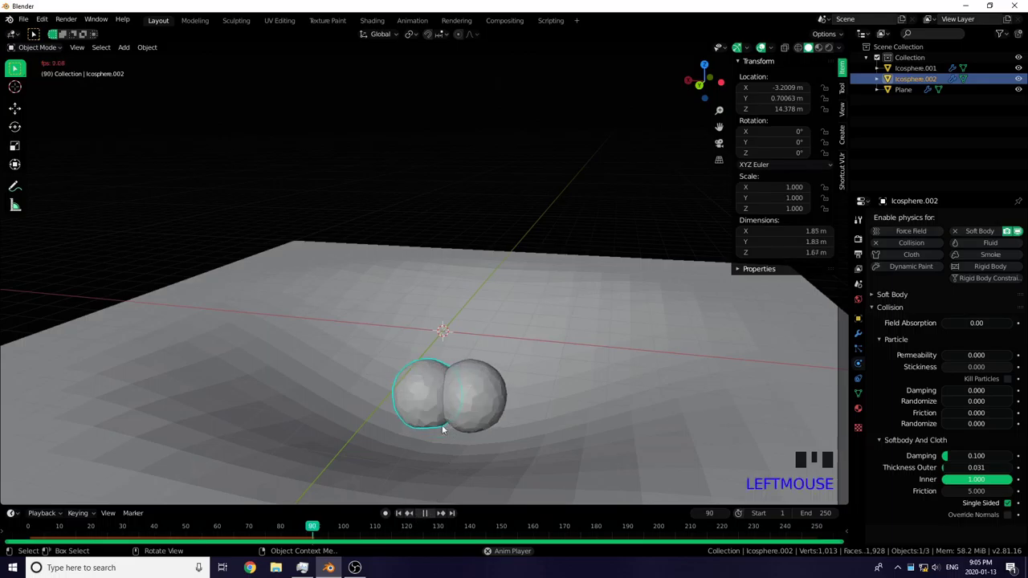
{"action": "left_click", "coordinate": [425, 517]}
{"action": "left_click", "coordinate": [482, 398]}
{"action": "key", "text": "x"}
{"action": "scroll", "scroll_direction": "down", "scroll_amount": 3}
{"action": "left_click_drag", "start_coordinate": [489, 312], "coordinate": [486, 267]}
- Add a 16-segment, 8-ring UV sphere with Soft Body and Collision physics and play its fall
{"action": "key", "text": "shift+a"}
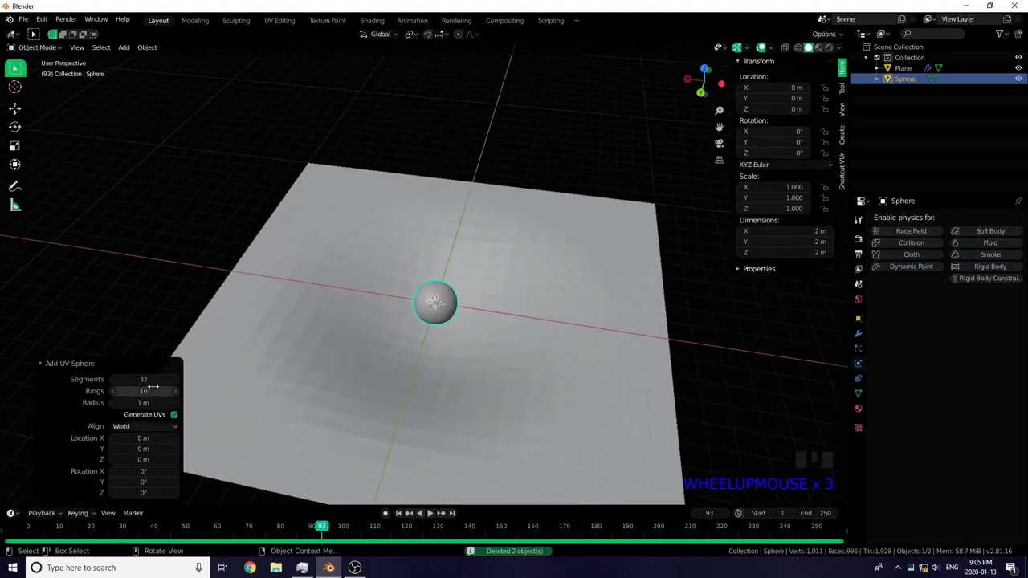
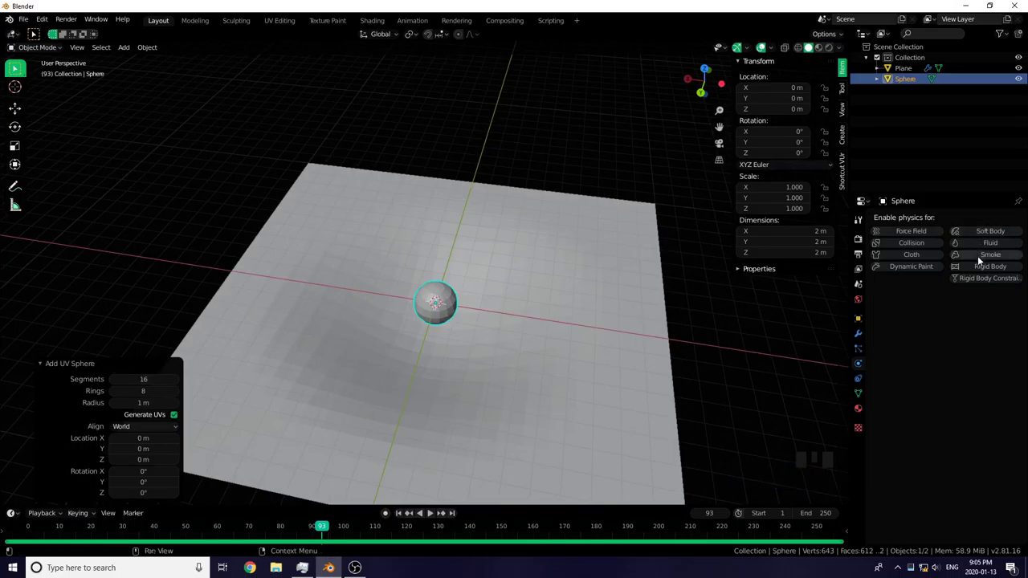
{"action": "left_click", "coordinate": [1001, 237]}
{"action": "left_click", "coordinate": [934, 298]}
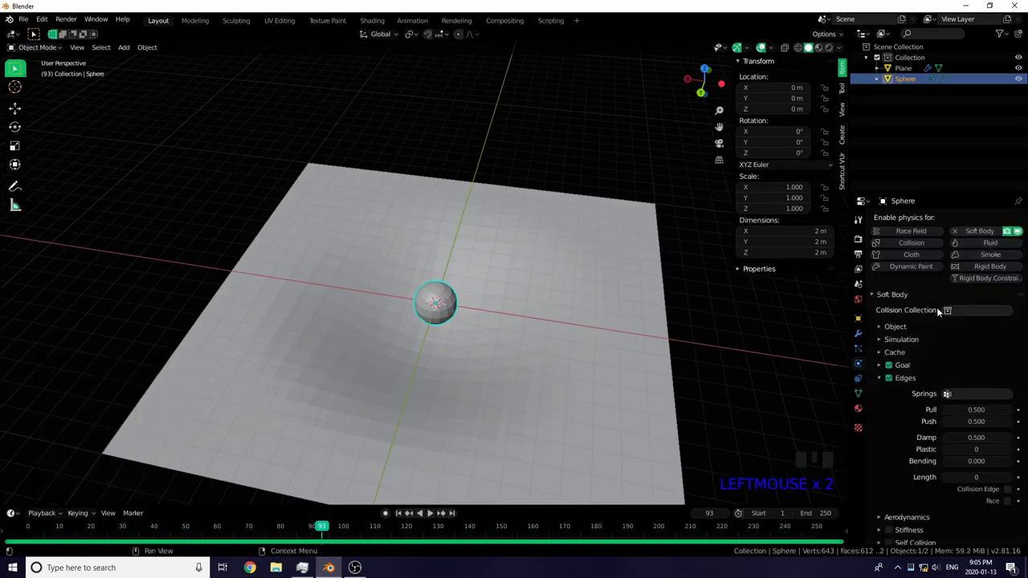
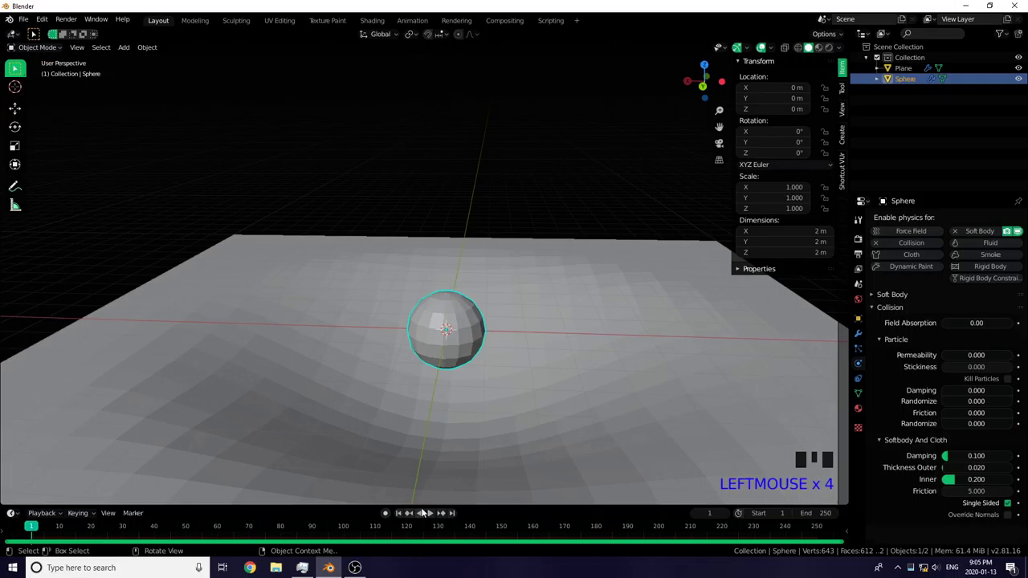
{"action": "left_click", "coordinate": [432, 512]}
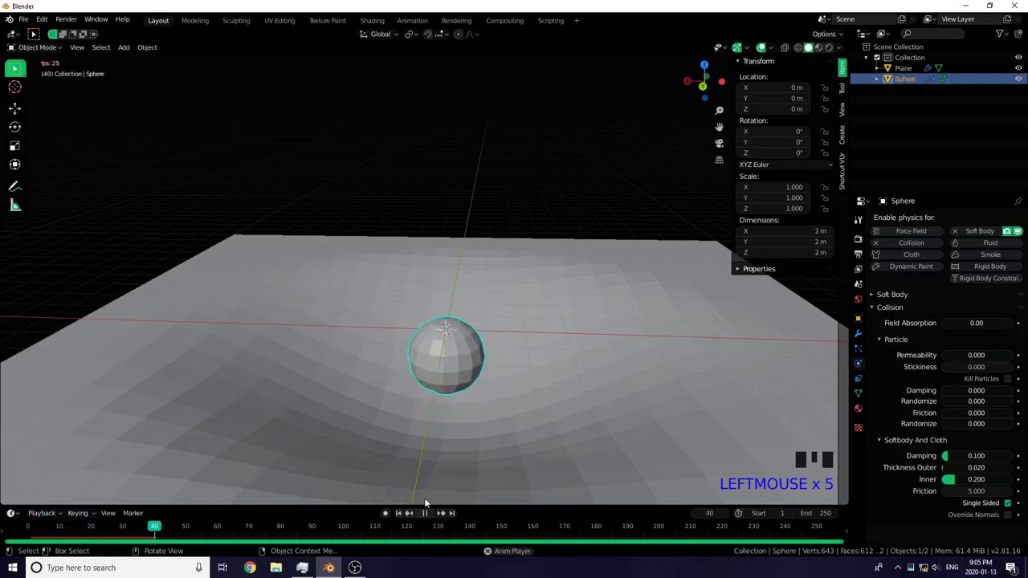
- Duplicate the sphere twice with Shift+D into three staggered spheres
{"action": "left_click", "coordinate": [435, 514]}
{"action": "left_click_drag", "start_coordinate": [407, 514], "coordinate": [453, 396]}
{"action": "scroll", "scroll_direction": "down", "scroll_amount": 3}
{"action": "key", "text": "shift+d"}
{"action": "key", "text": "shift+d"}
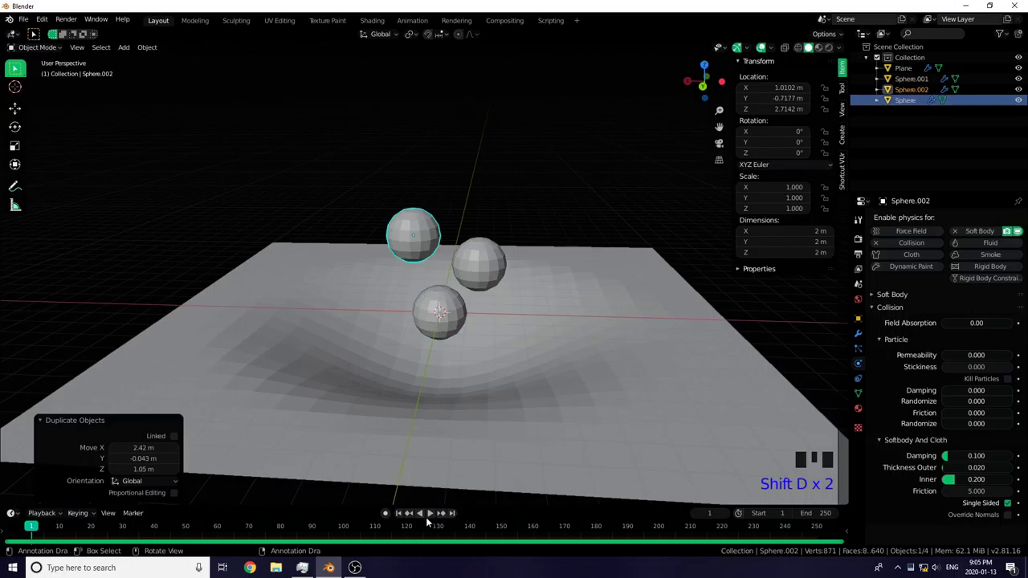
- Play the simulation to test the three spheres settling in the dip, then stop it
{"action": "left_click", "coordinate": [434, 518]}
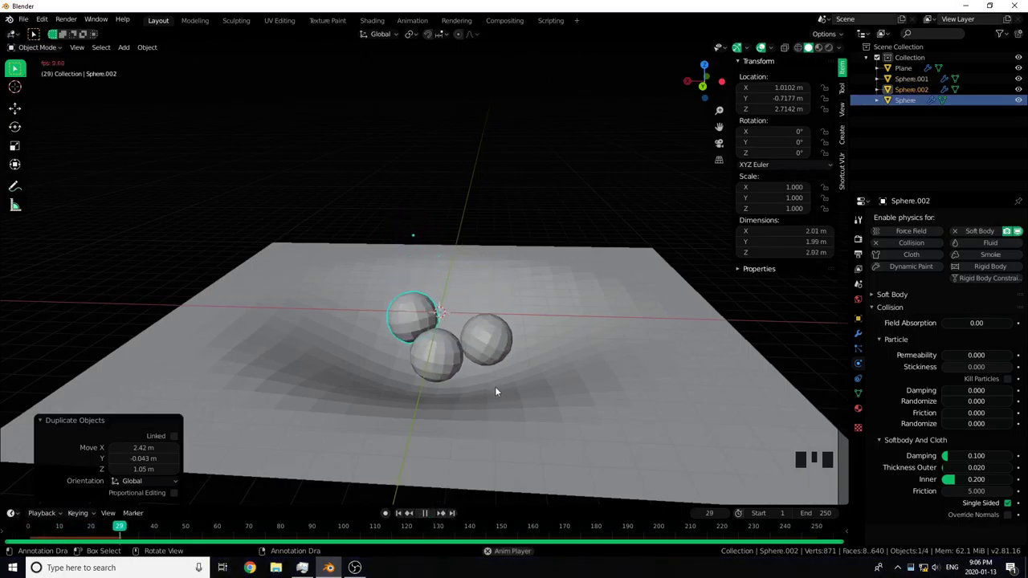
{"action": "left_click_drag", "start_coordinate": [470, 389], "coordinate": [523, 383]}
{"action": "scroll", "scroll_direction": "up", "scroll_amount": 3}
{"action": "left_click_drag", "start_coordinate": [528, 379], "coordinate": [434, 516]}
{"action": "left_click", "coordinate": [434, 516]}
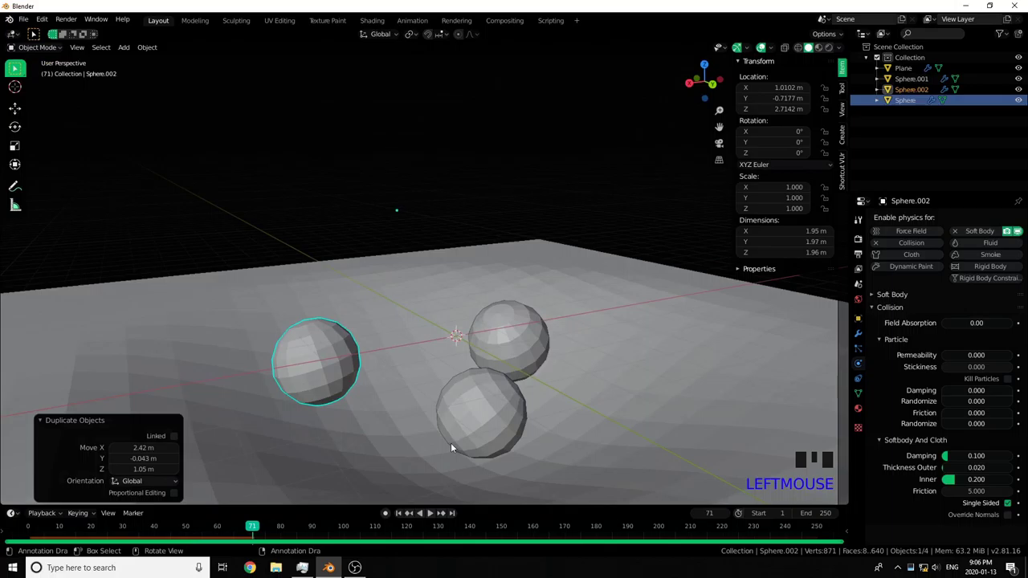
- Select all three spheres and link their materials with Ctrl+L
{"action": "scroll", "scroll_direction": "down", "scroll_amount": 3}
{"action": "left_click", "coordinate": [473, 400]}
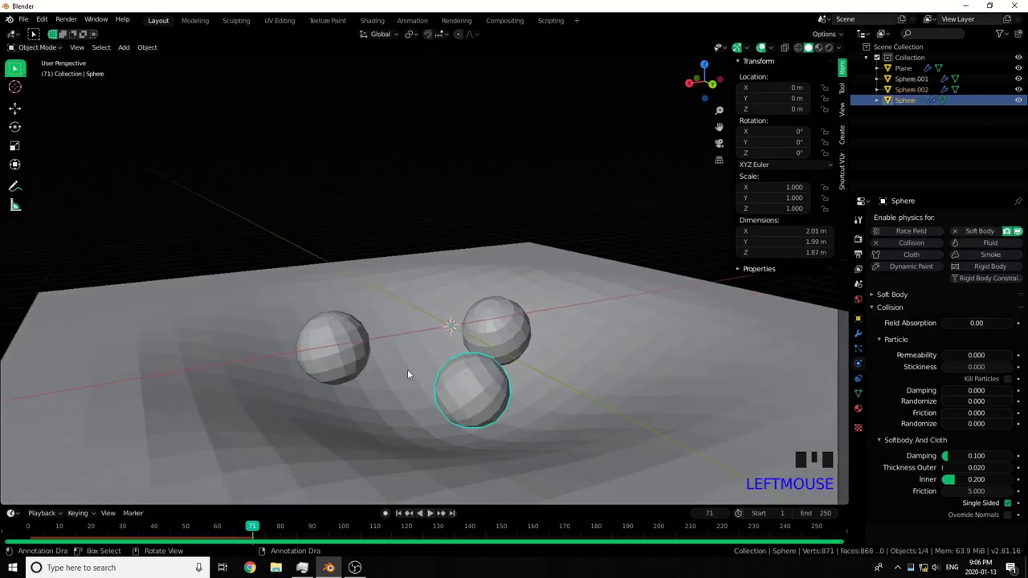
{"action": "left_click", "coordinate": [860, 413]}
{"action": "left_click", "coordinate": [945, 265]}
{"action": "left_click", "coordinate": [342, 353]}
{"action": "left_click", "coordinate": [520, 333]}
{"action": "scroll", "scroll_direction": "down", "scroll_amount": 3}
{"action": "left_click_drag", "start_coordinate": [520, 332], "coordinate": [502, 336]}
{"action": "key", "text": "ctrl+l"}
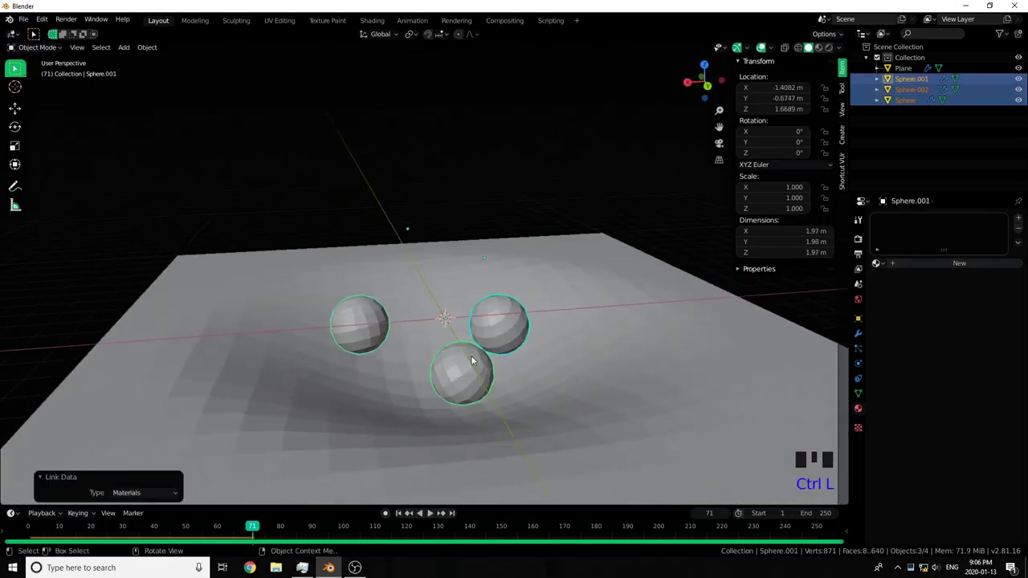
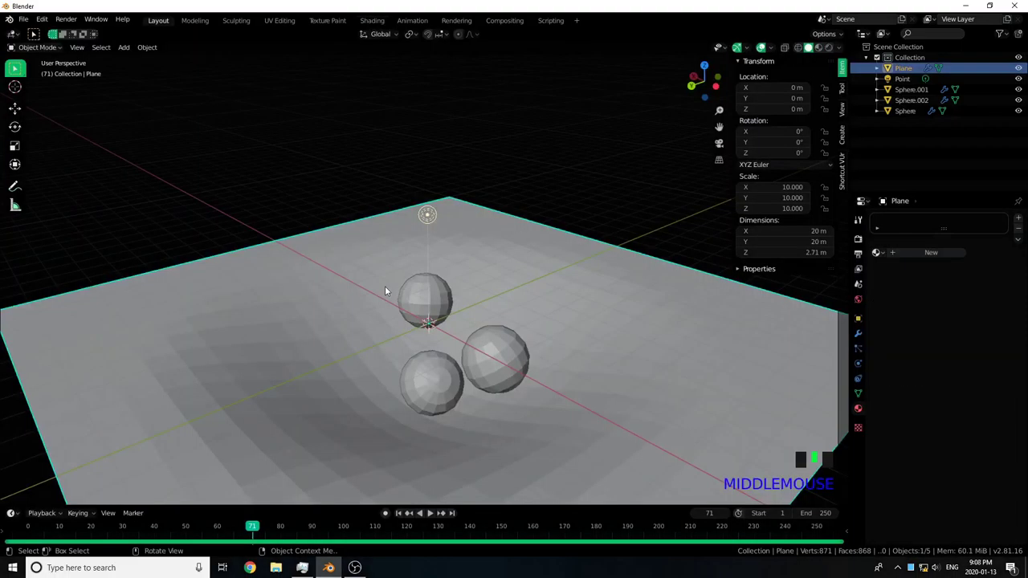
- Raise the plane's boundary edges about 6 m into walls forming an open box
{"action": "scroll", "scroll_direction": "down", "scroll_amount": 3}
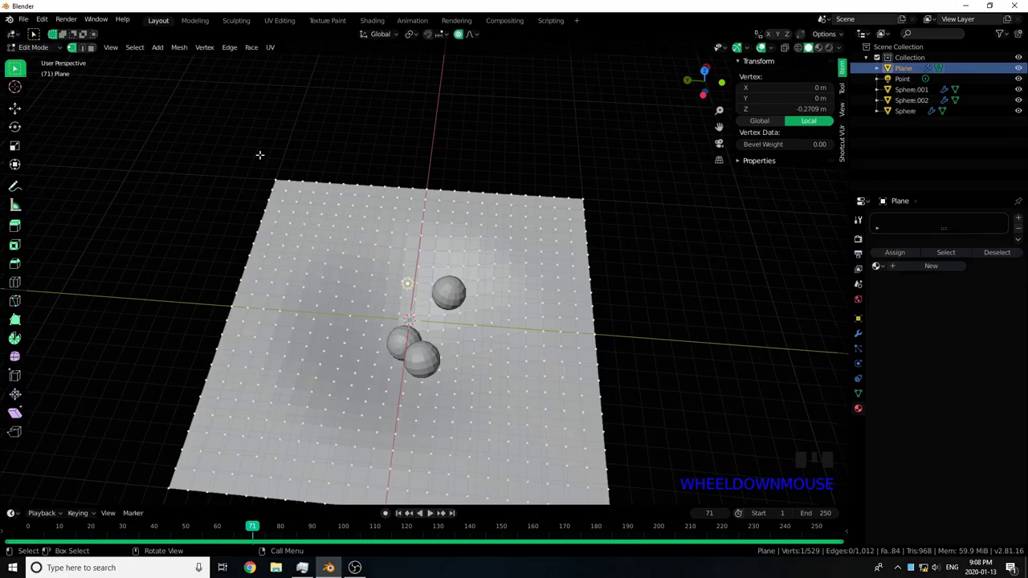
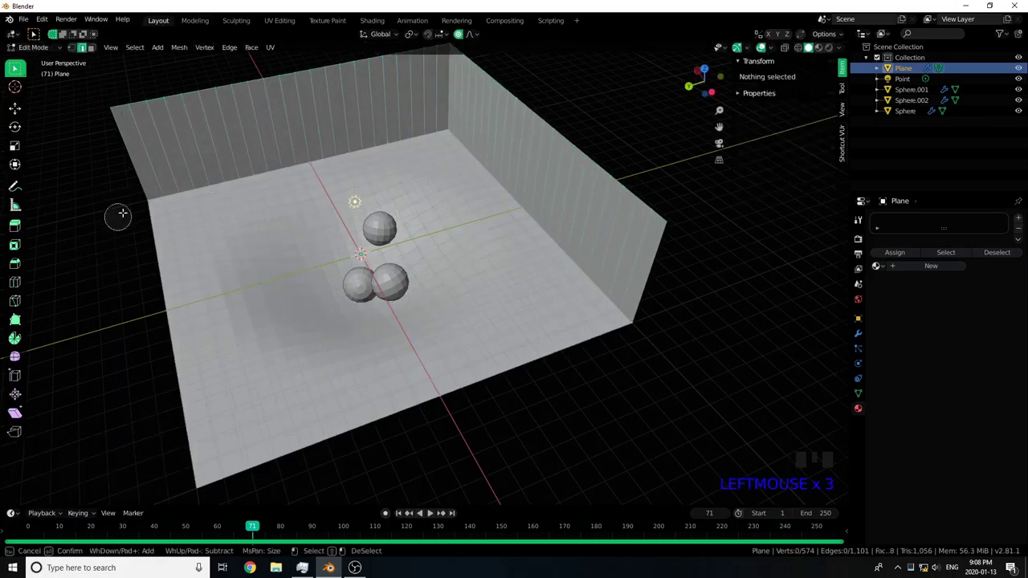
{"action": "key", "text": "c"}
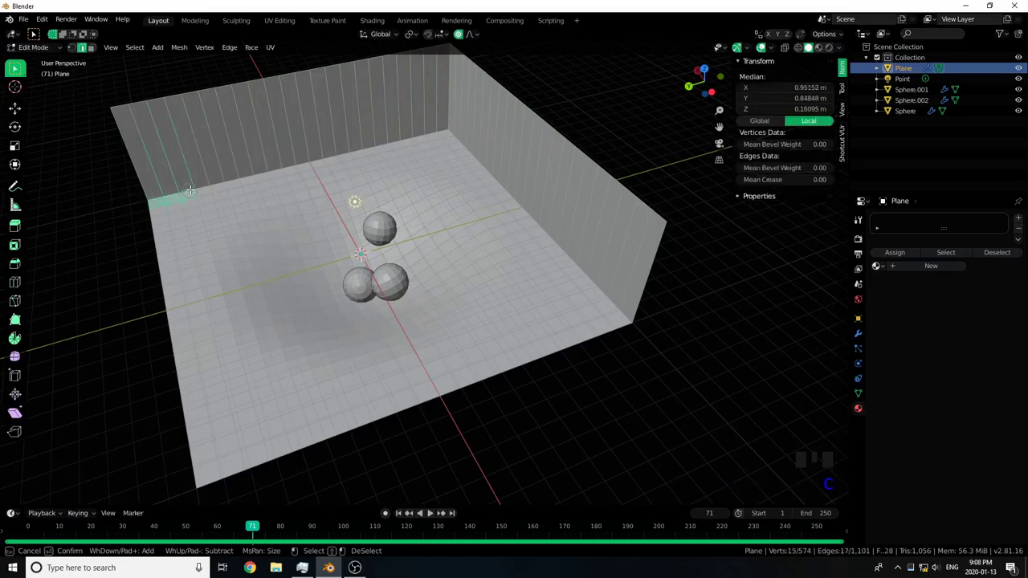
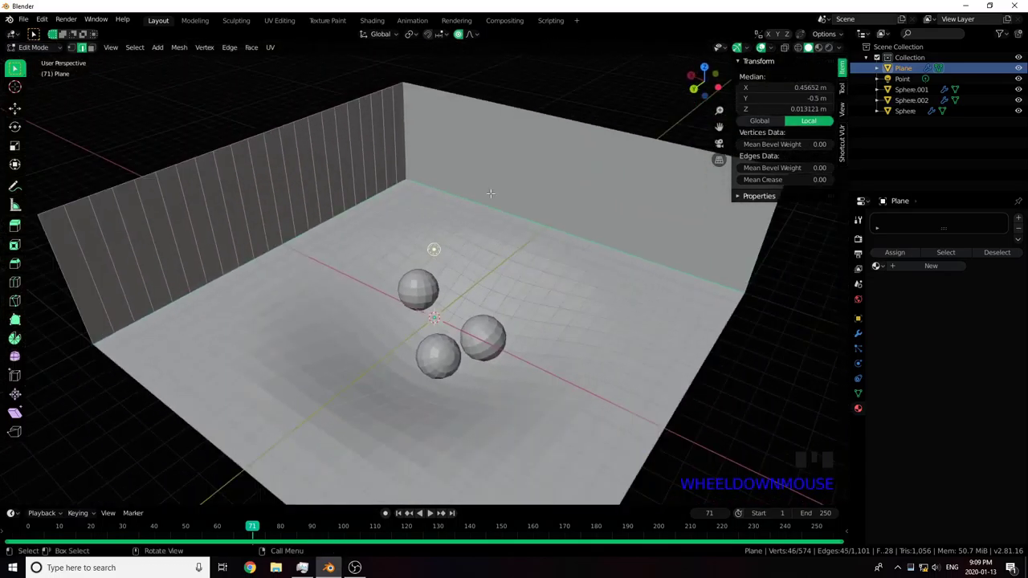
- Bevel the floor-to-wall edge loop with Ctrl+B at roughly 0.045 m width
{"action": "key", "text": "ctrl+b"}
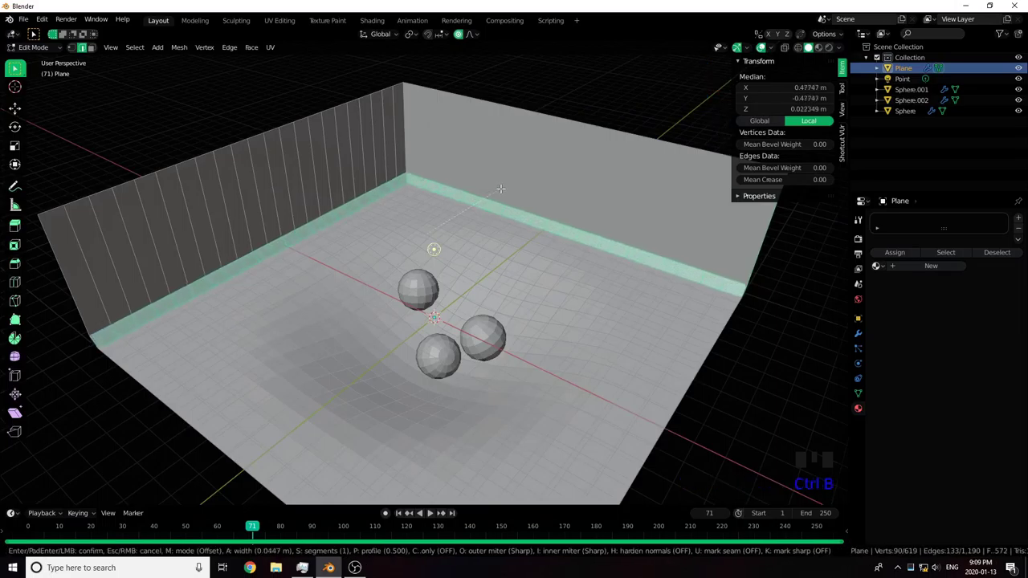
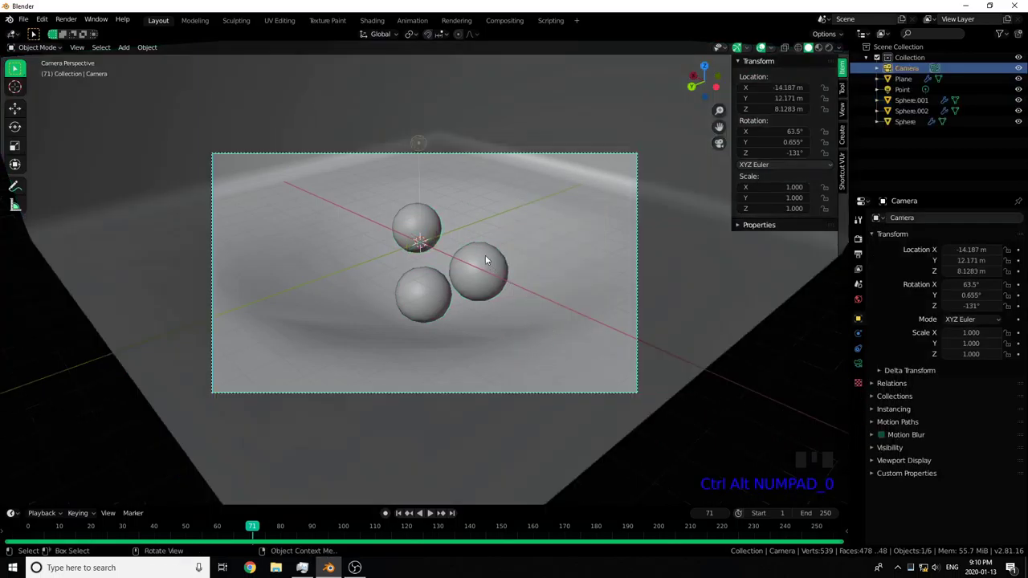
- Fly the camera back and up to about 11 m so it frames the whole box
{"action": "left_click", "coordinate": [503, 396]}
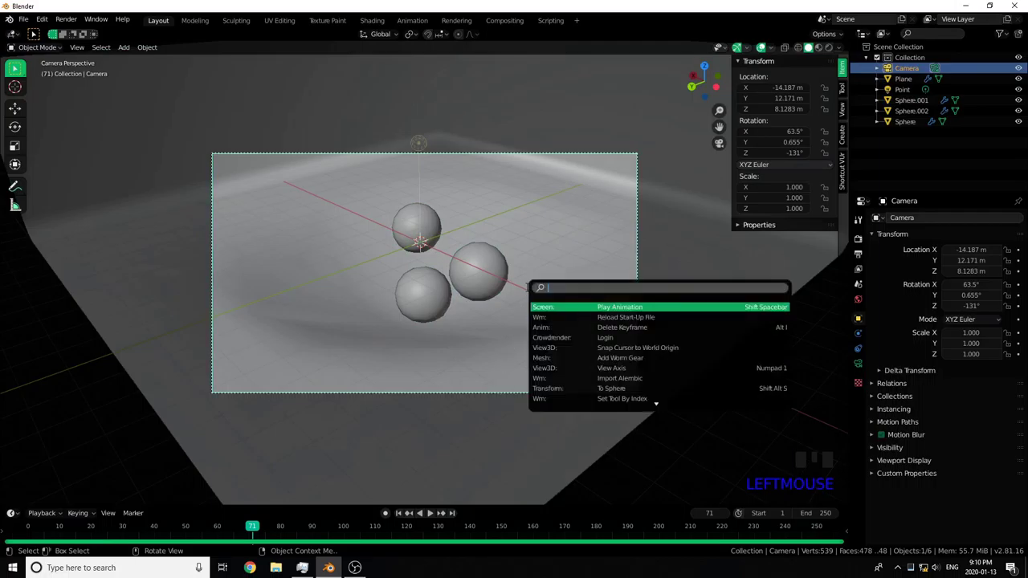
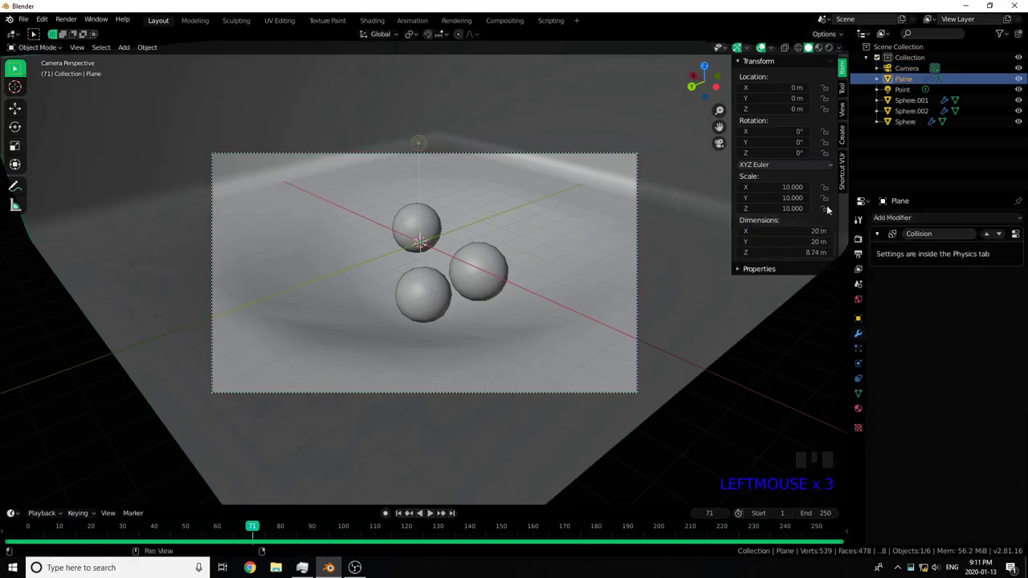
{"action": "left_click", "coordinate": [903, 73]}
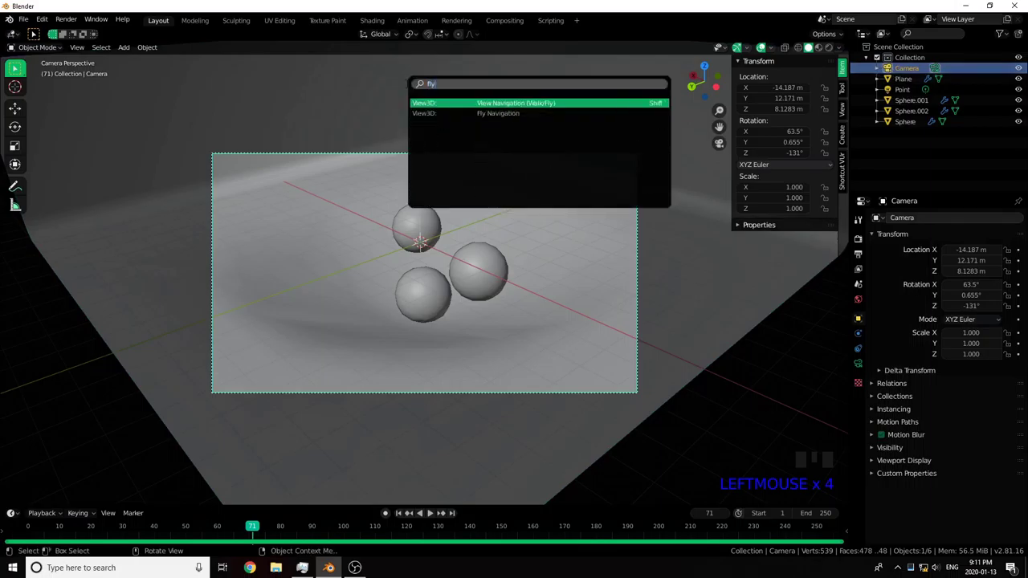
{"action": "key", "text": "space"}
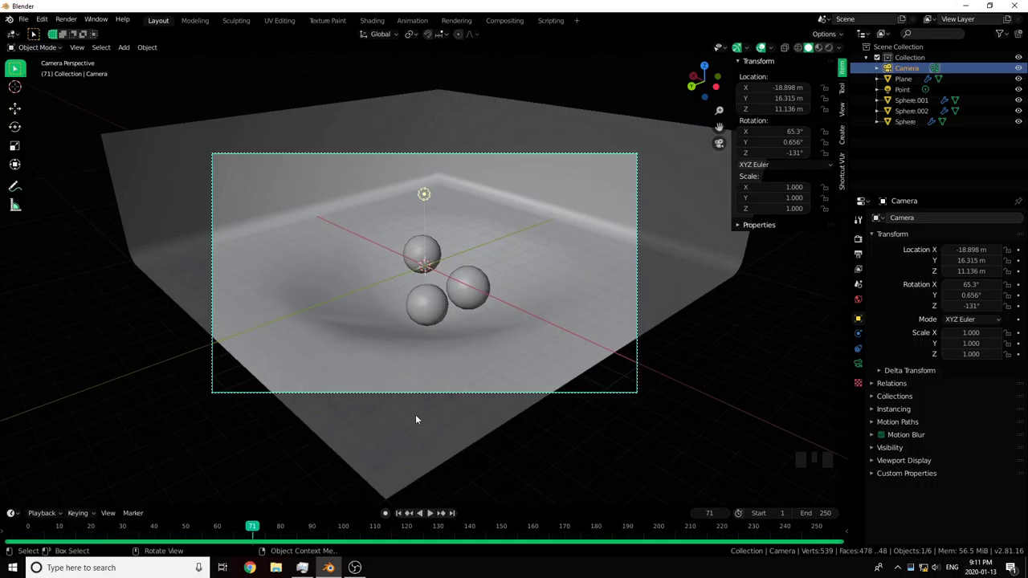
{"action": "left_click", "coordinate": [391, 428]}
- Select the box plane and enter Edit Mode on its mesh
{"action": "key", "text": "Tab"}
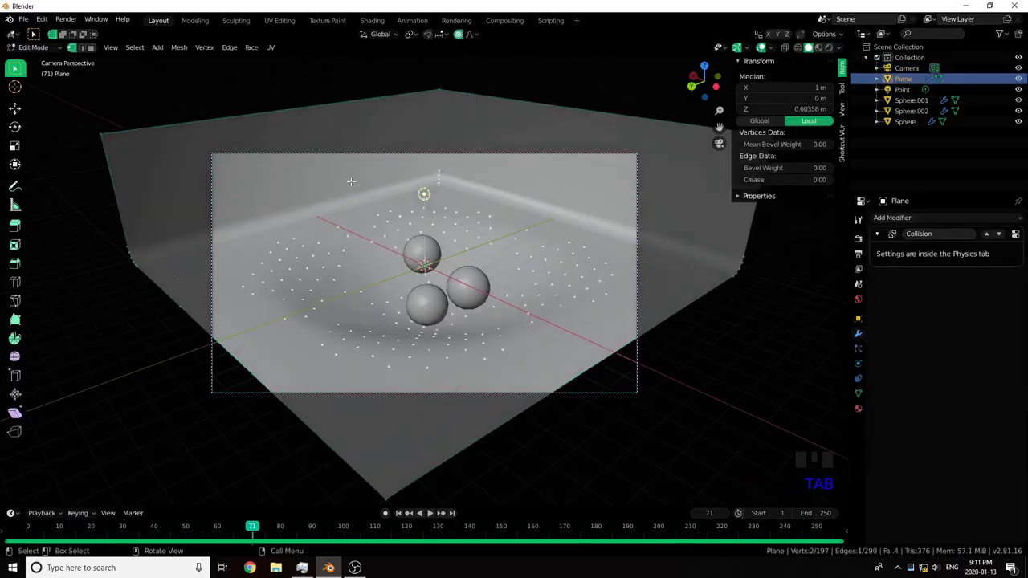
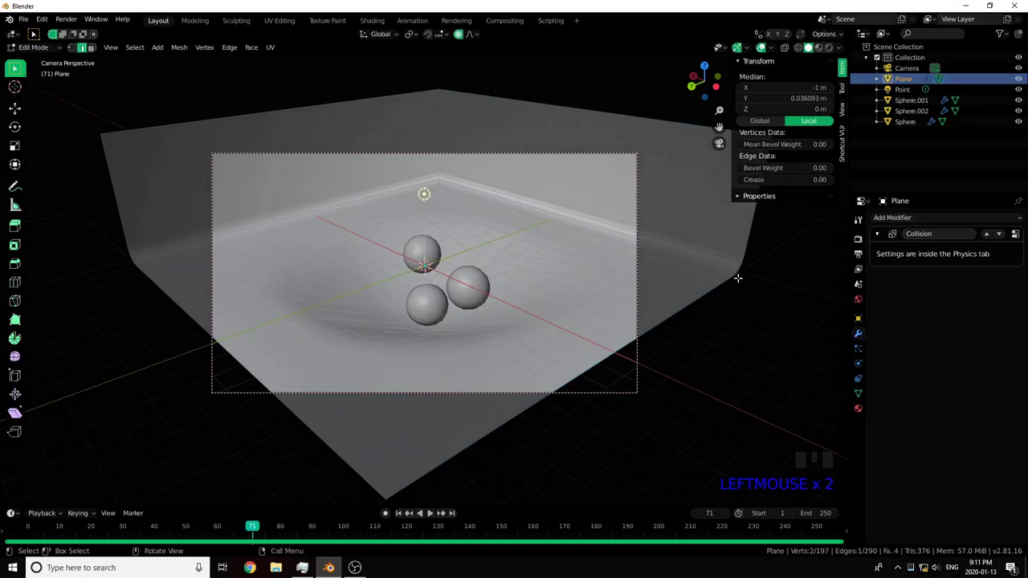
{"action": "key", "text": "c"}
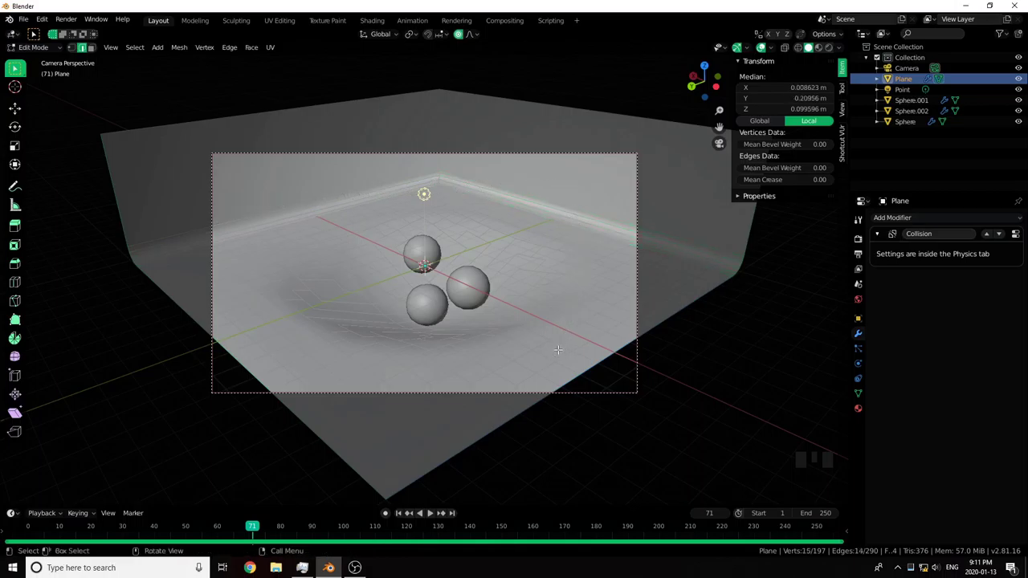
{"action": "key", "text": "e"}
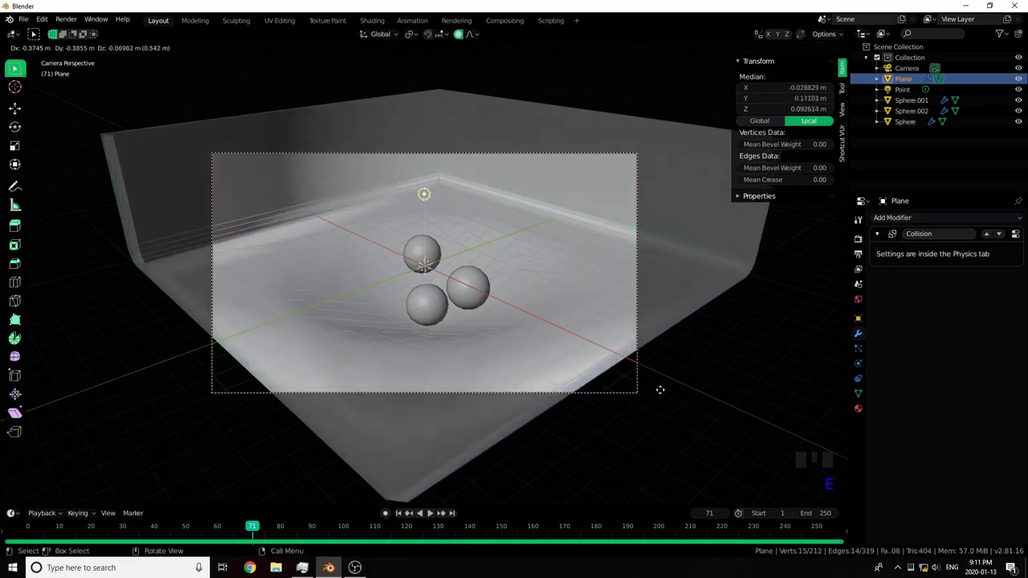
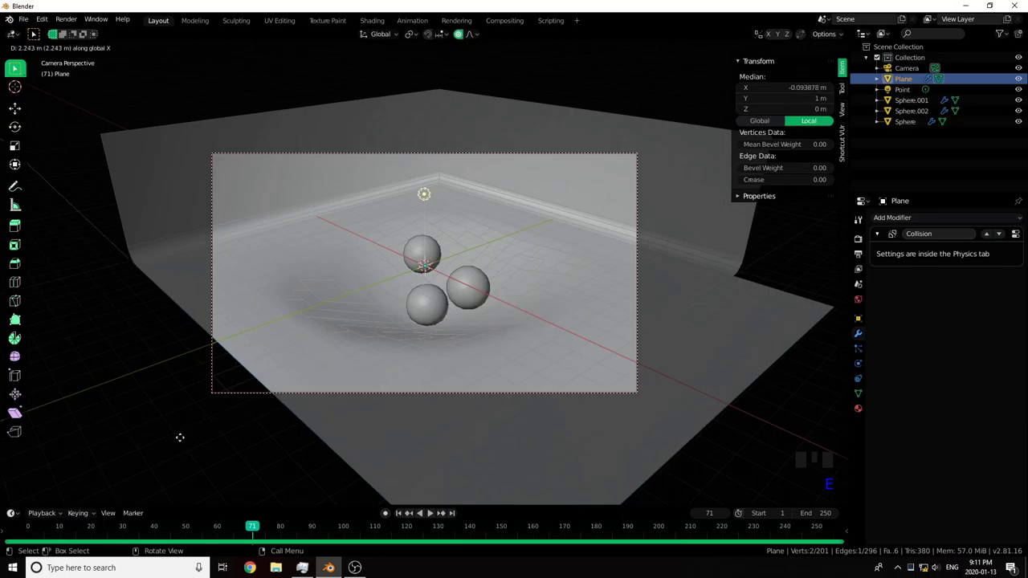
- Zoom the viewport out and back in to check the widened box wall
{"action": "scroll", "scroll_direction": "down", "scroll_amount": 3}
{"action": "scroll", "scroll_direction": "up", "scroll_amount": 3}
- Leave Edit Mode, rewind the timeline to frame 1 and play the falling-spheres animation
{"action": "key", "text": "Tab"}
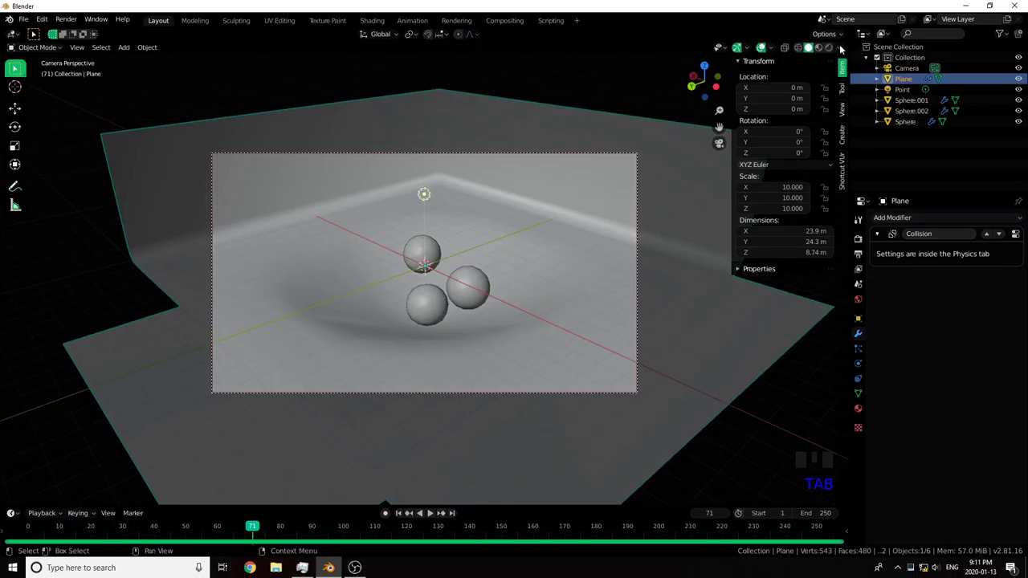
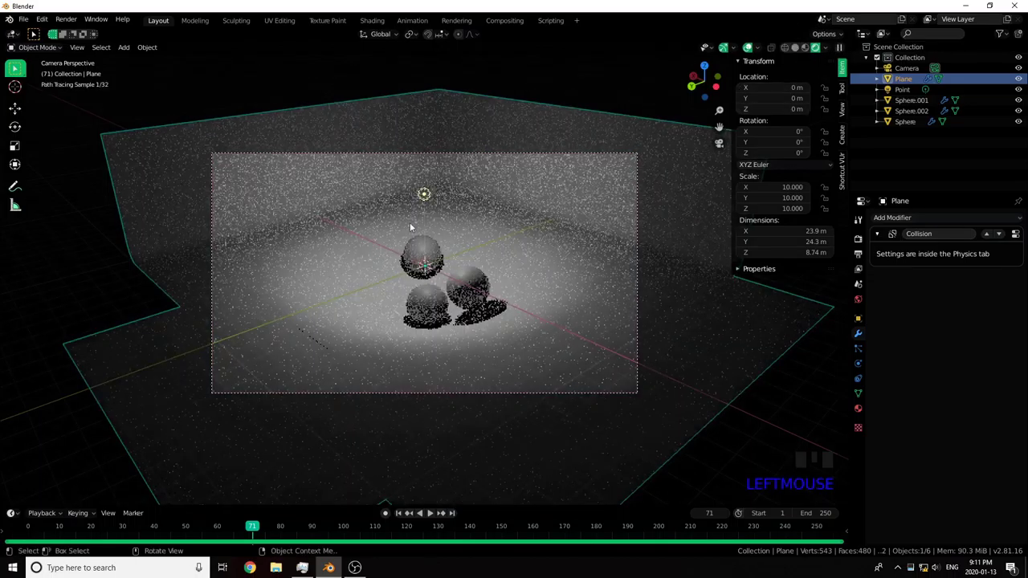
{"action": "left_click_drag", "start_coordinate": [399, 516], "coordinate": [423, 455]}
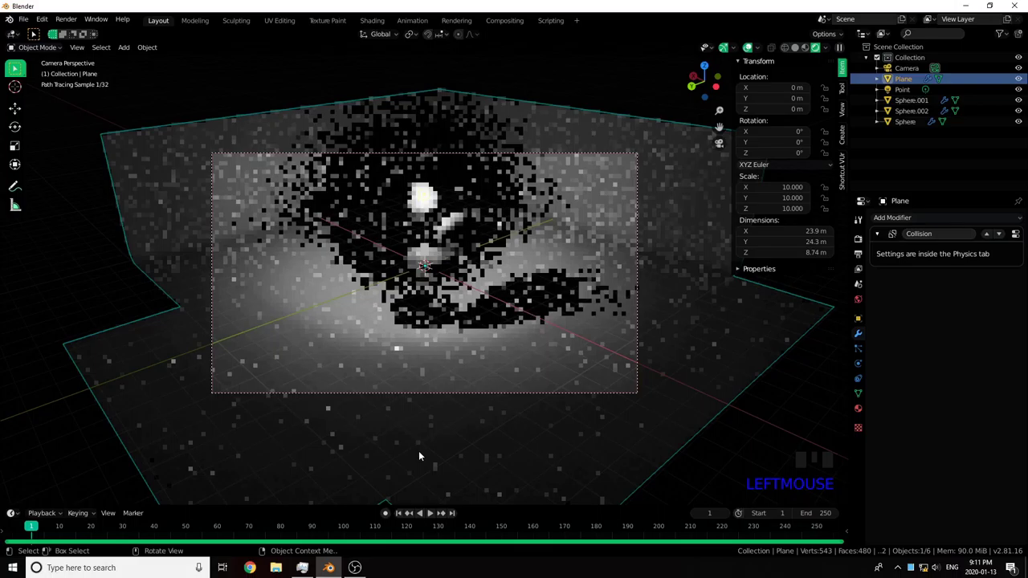
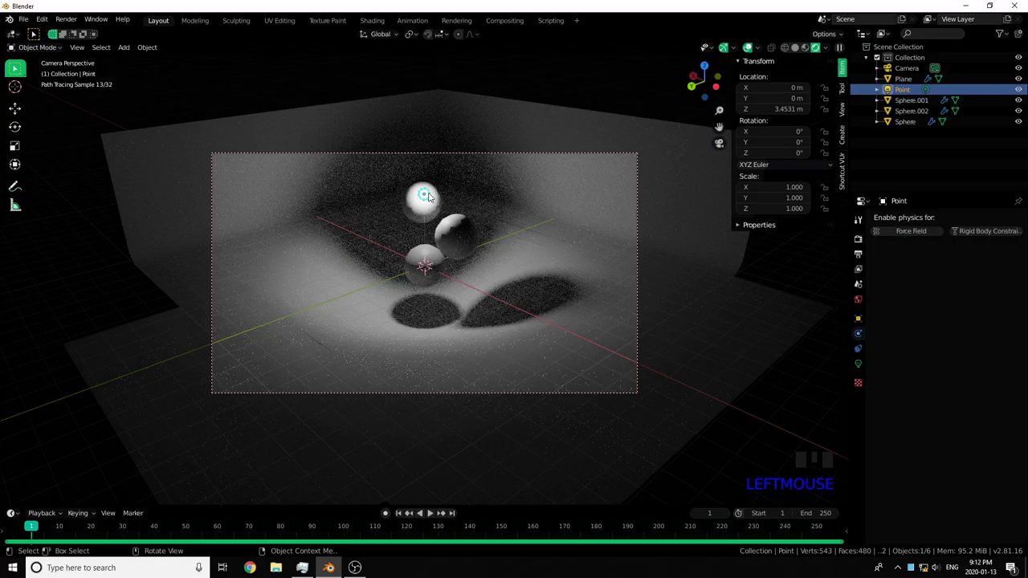
{"action": "left_click", "coordinate": [430, 517]}
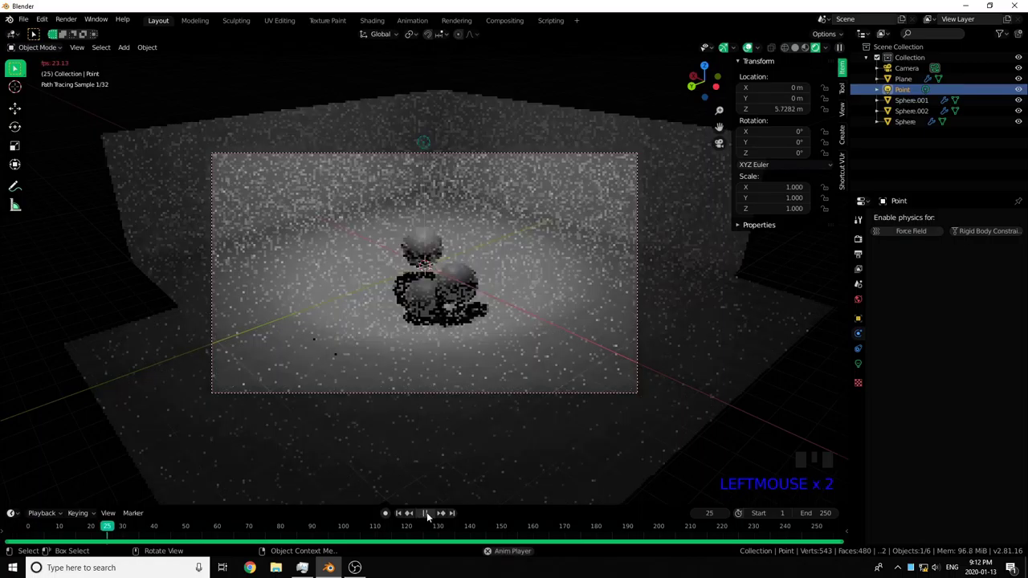